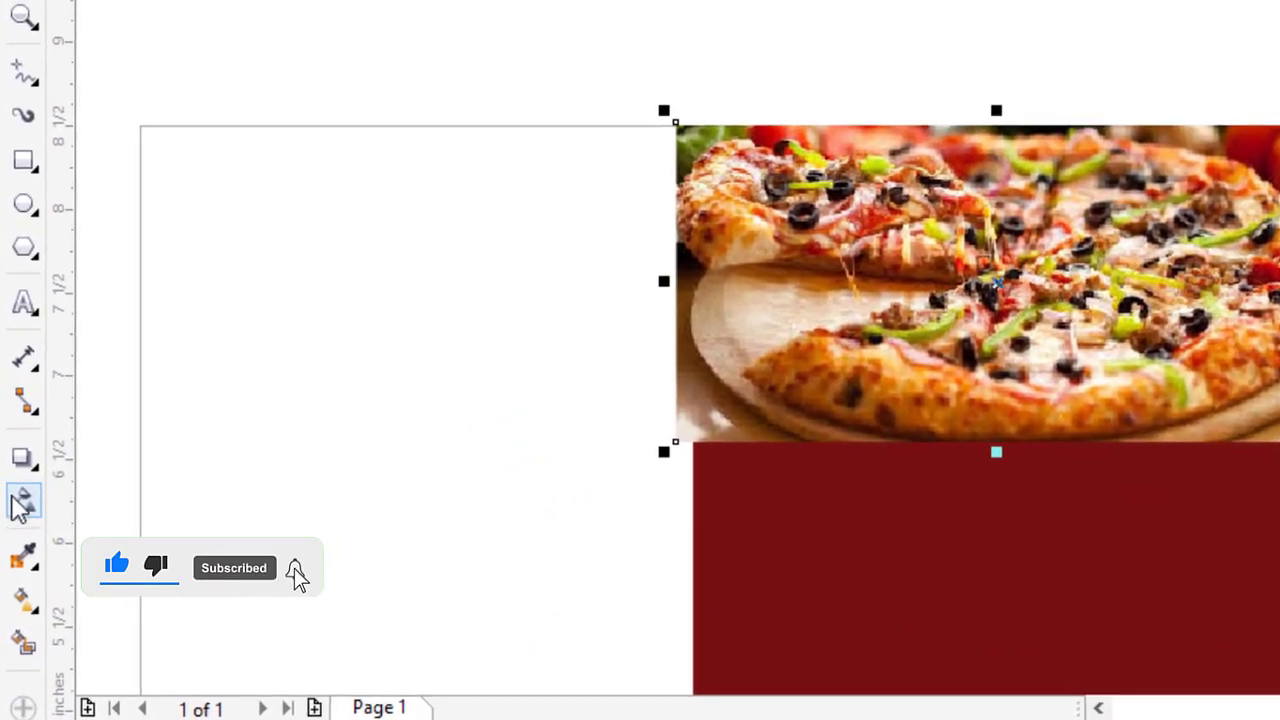
Apply a transparency that fades the pizza photo's bottom into the red panel.
left_click(310, 579)
left_click_drag(319, 615, 20, 125)
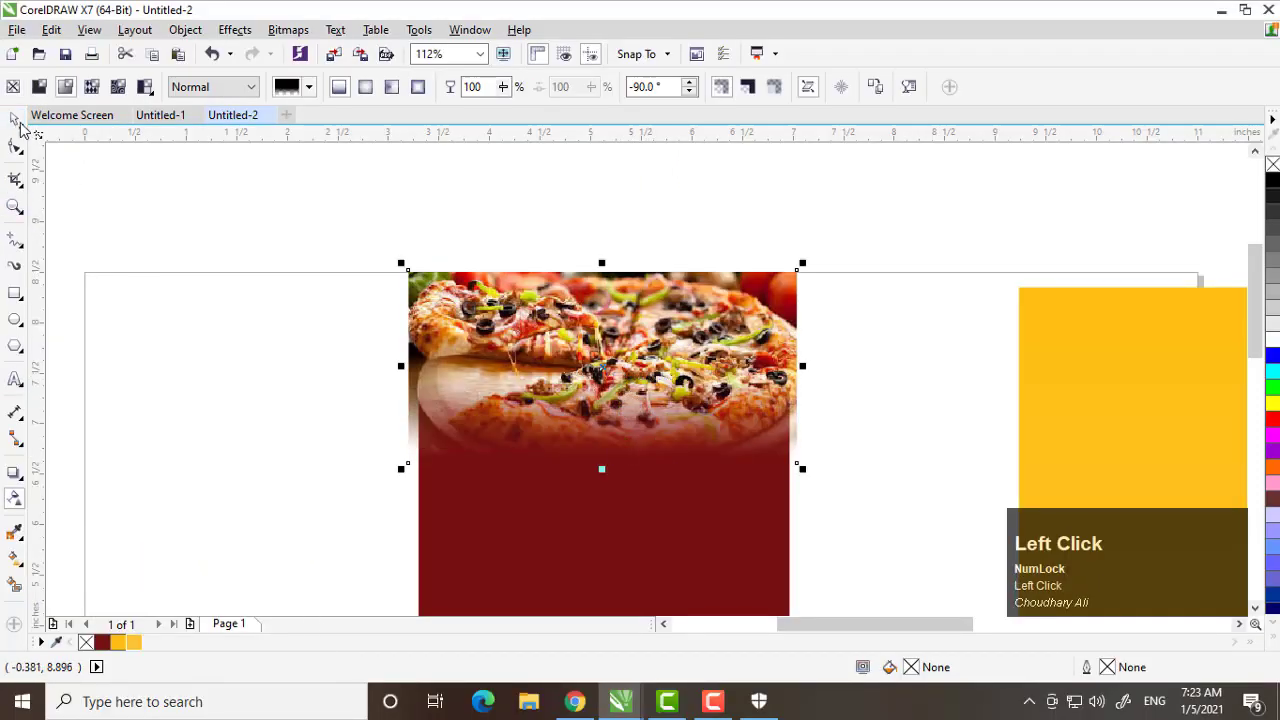
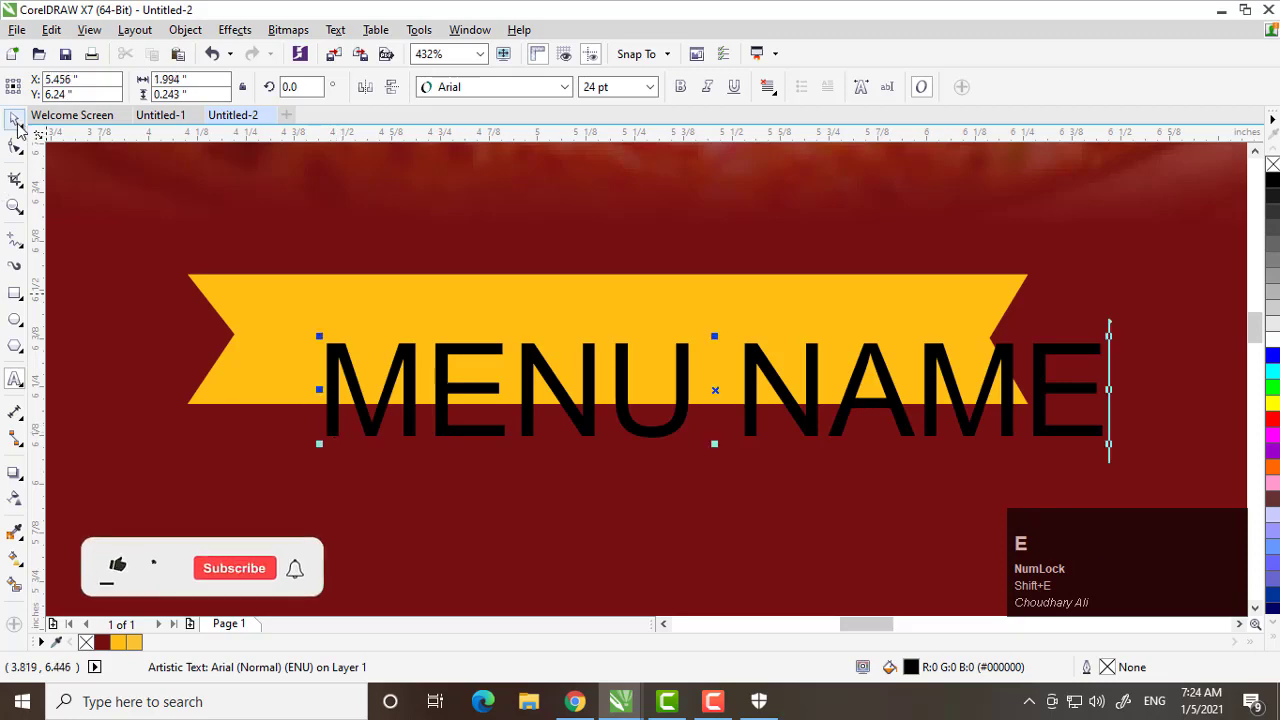
Make the MENU NAME ribbon text bold in the condensed font.
left_click(805, 229)
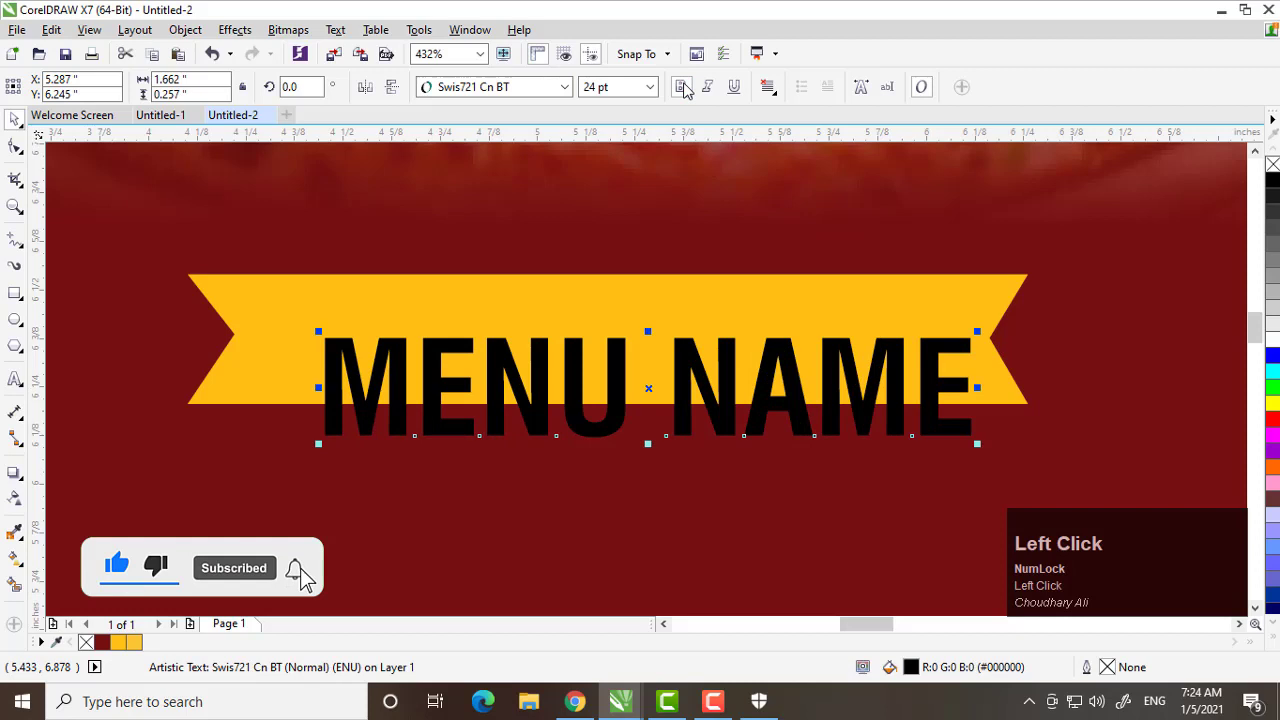
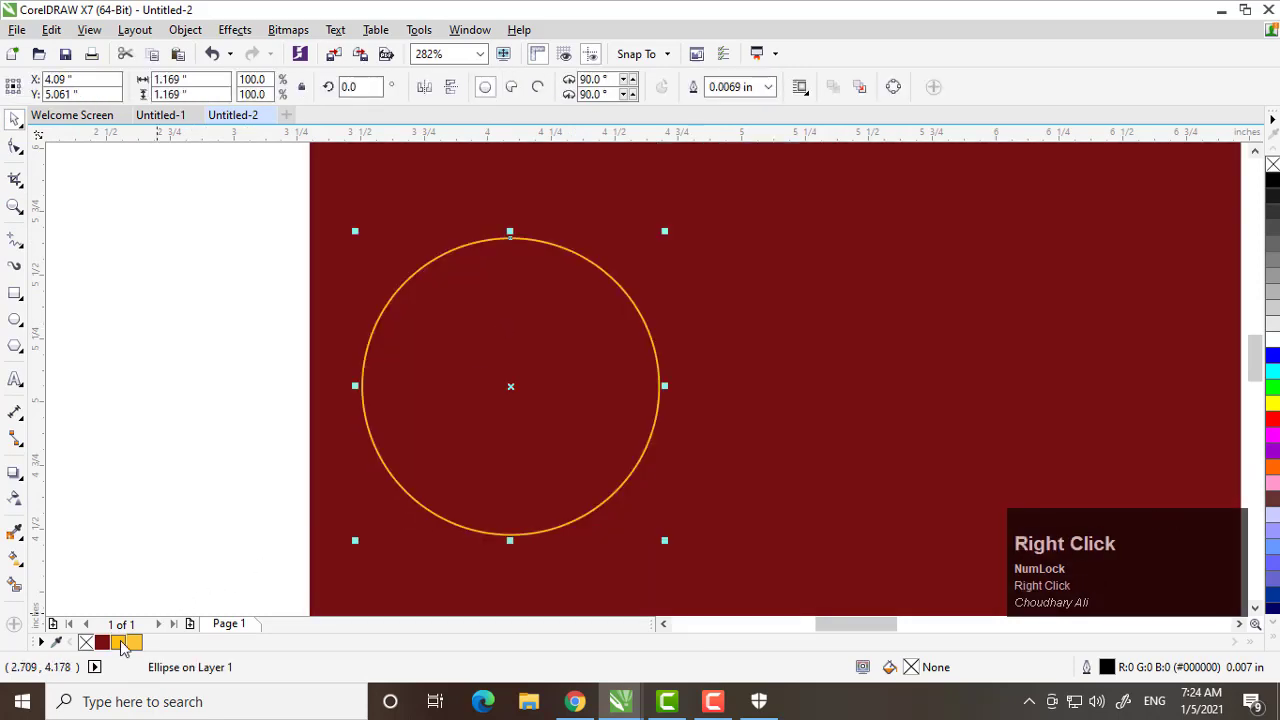
Thicken the dish circle's yellow outline into a heavy rim.
left_click(781, 93)
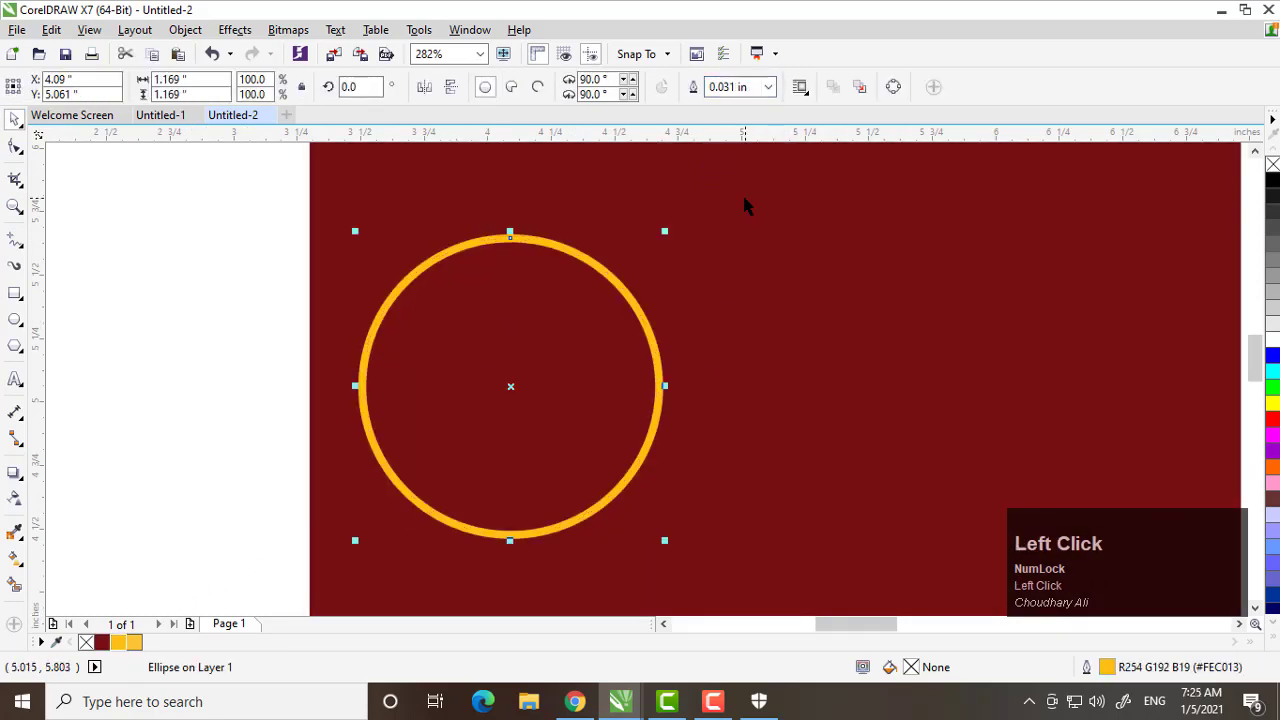
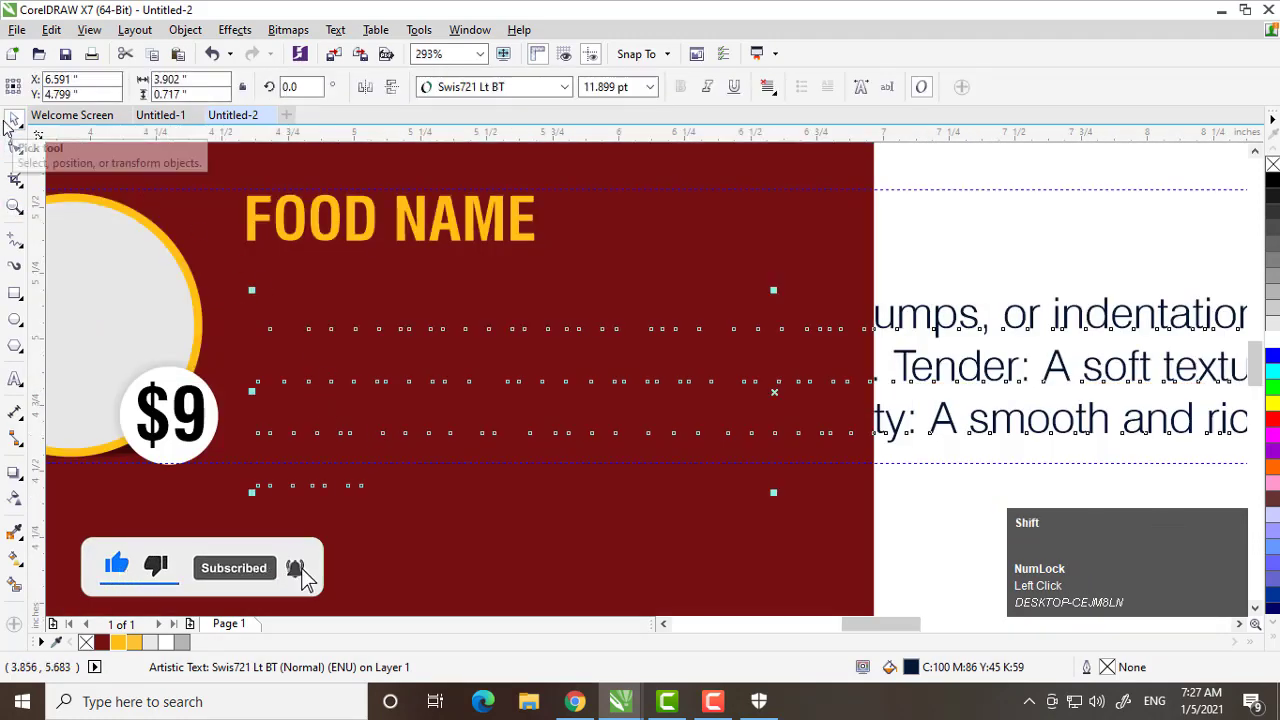
Finish editing the white description paragraph beside the dish.
key("shift+Page_Up")
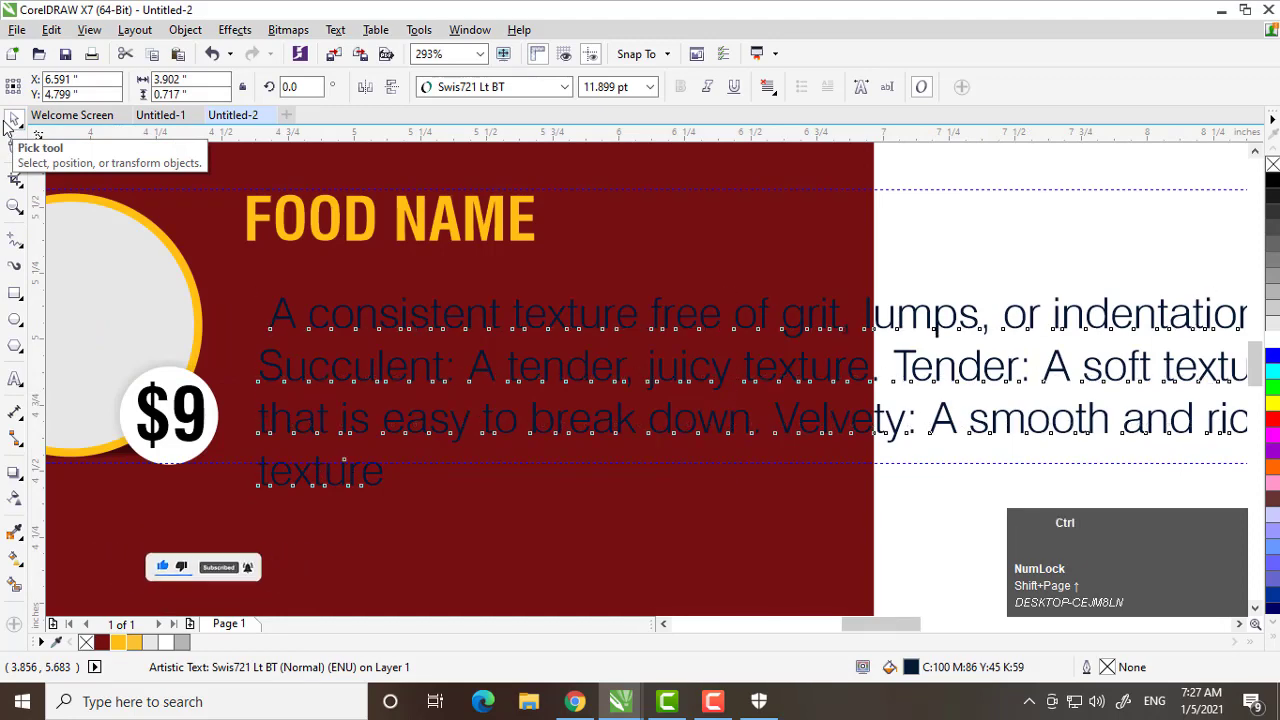
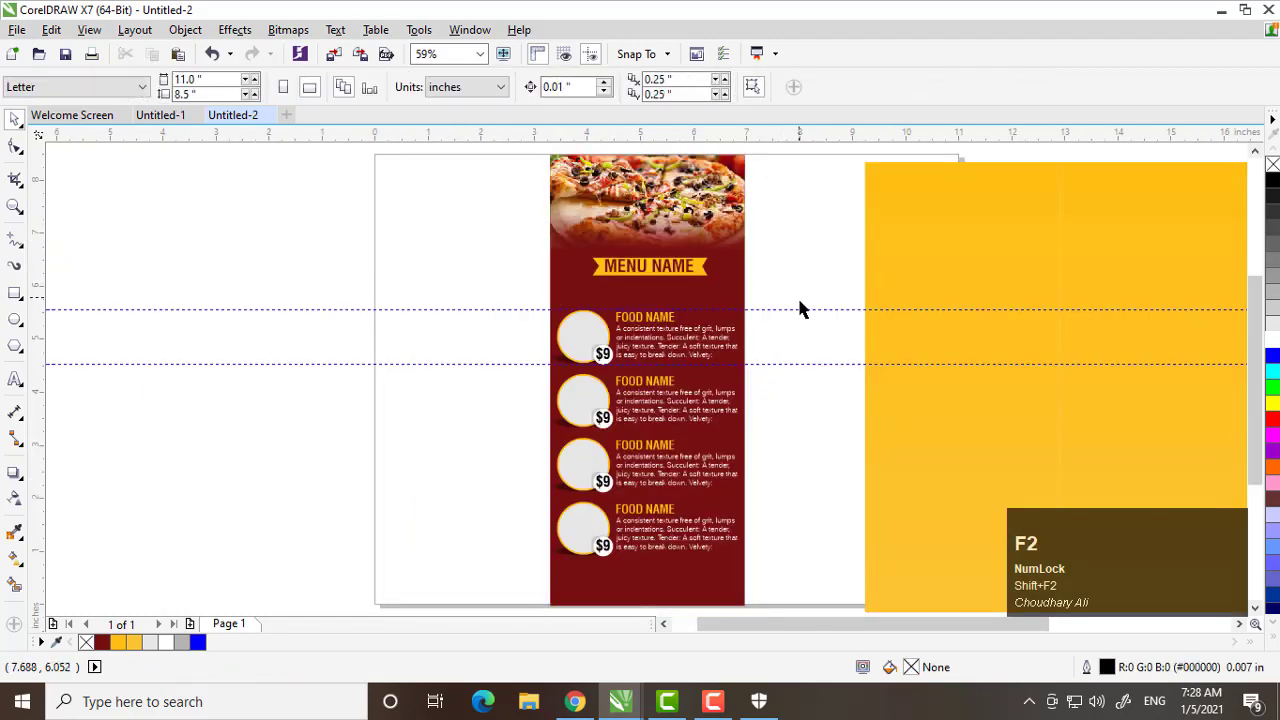
Place the imported food photos and PowerClip the wrap photo inside the second dish circle.
left_click_drag(707, 288, 835, 385)
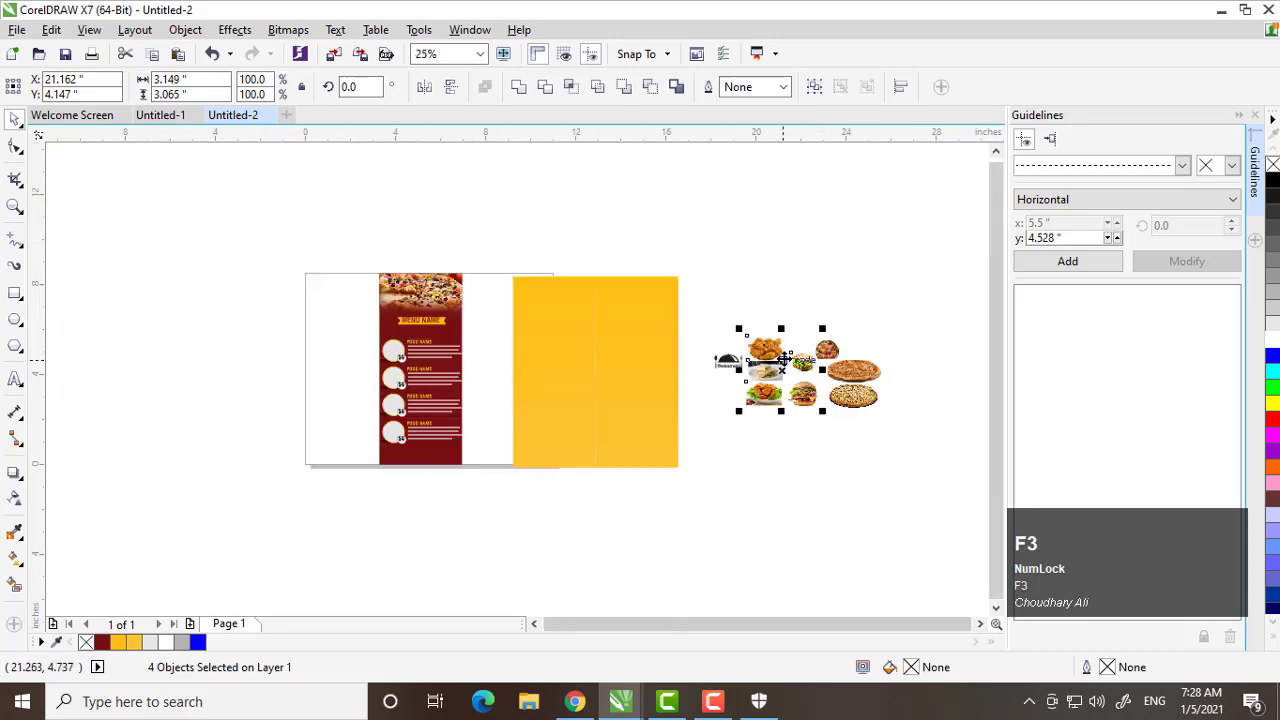
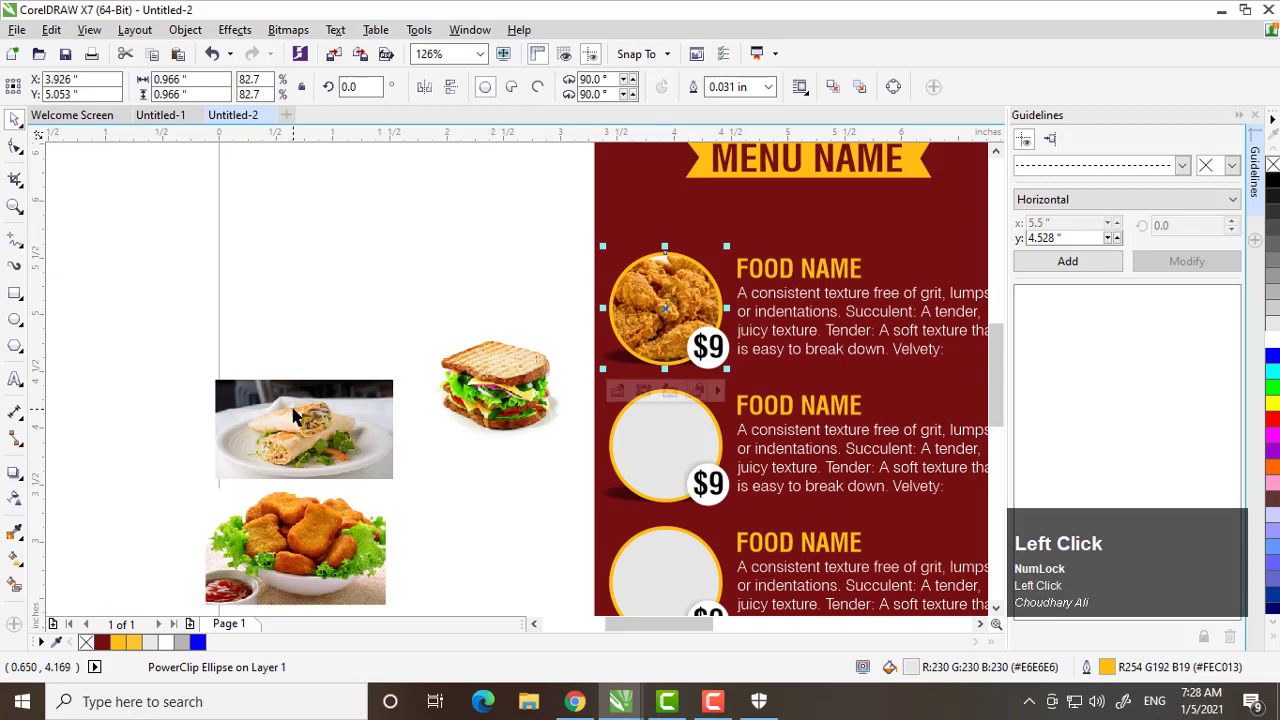
right_click(300, 415)
left_click(339, 175)
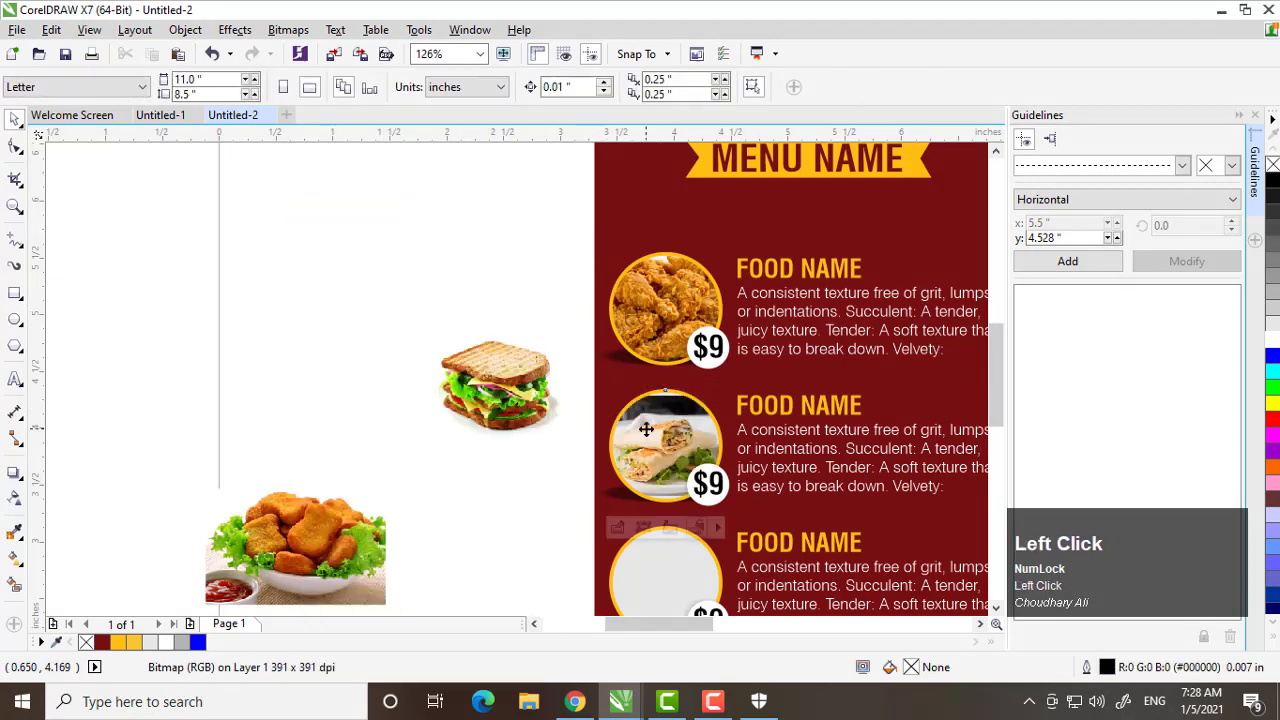
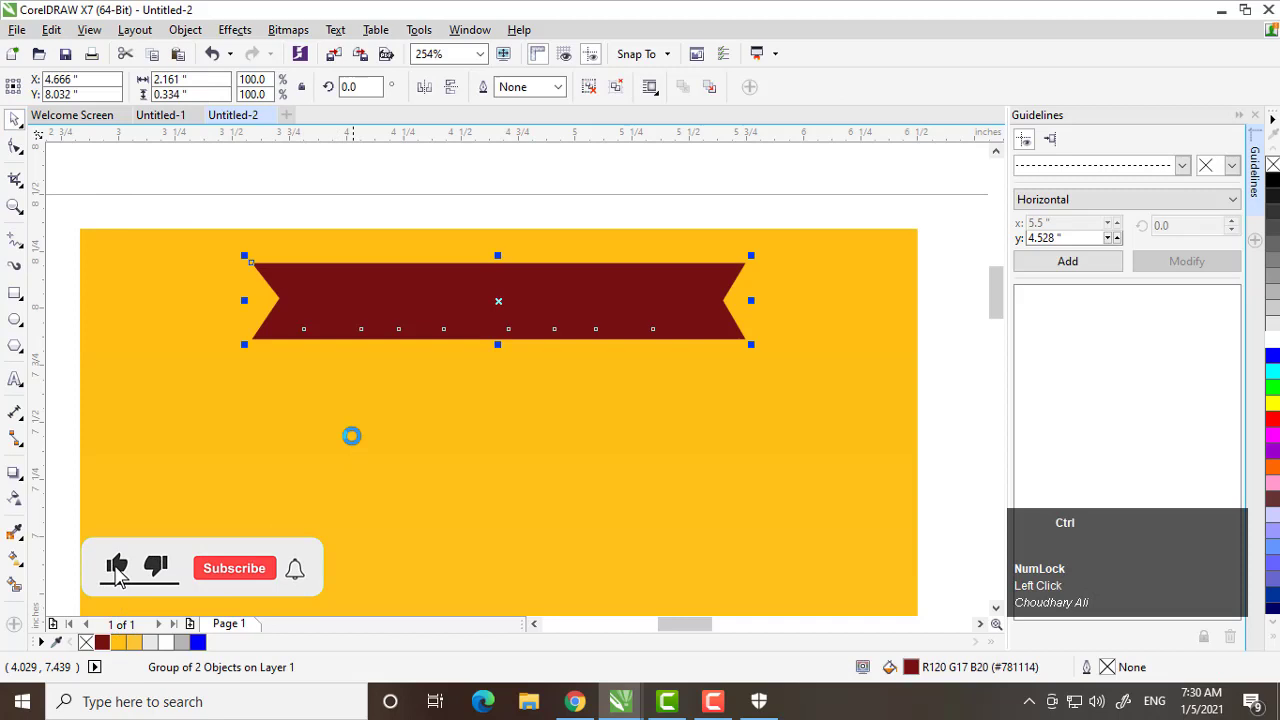
Ungroup the copied banner and colour its MENU NAME text yellow.
key("ctrl+u")
left_click(221, 583)
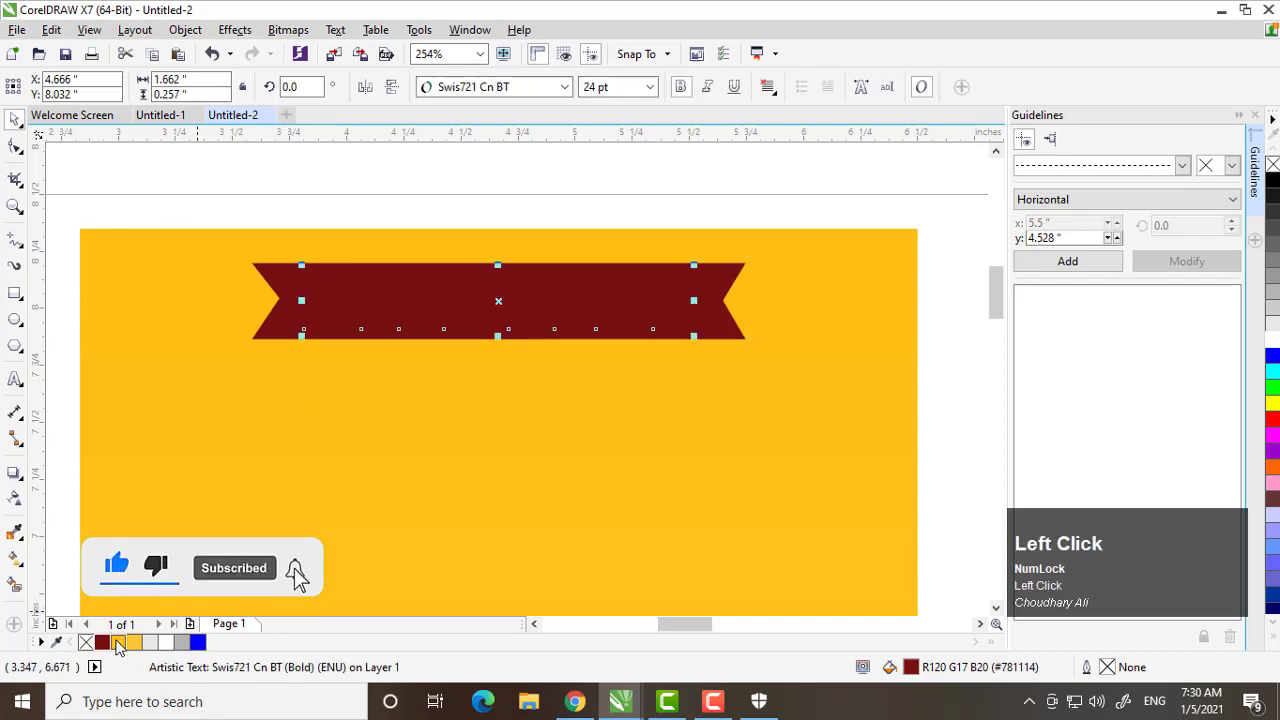
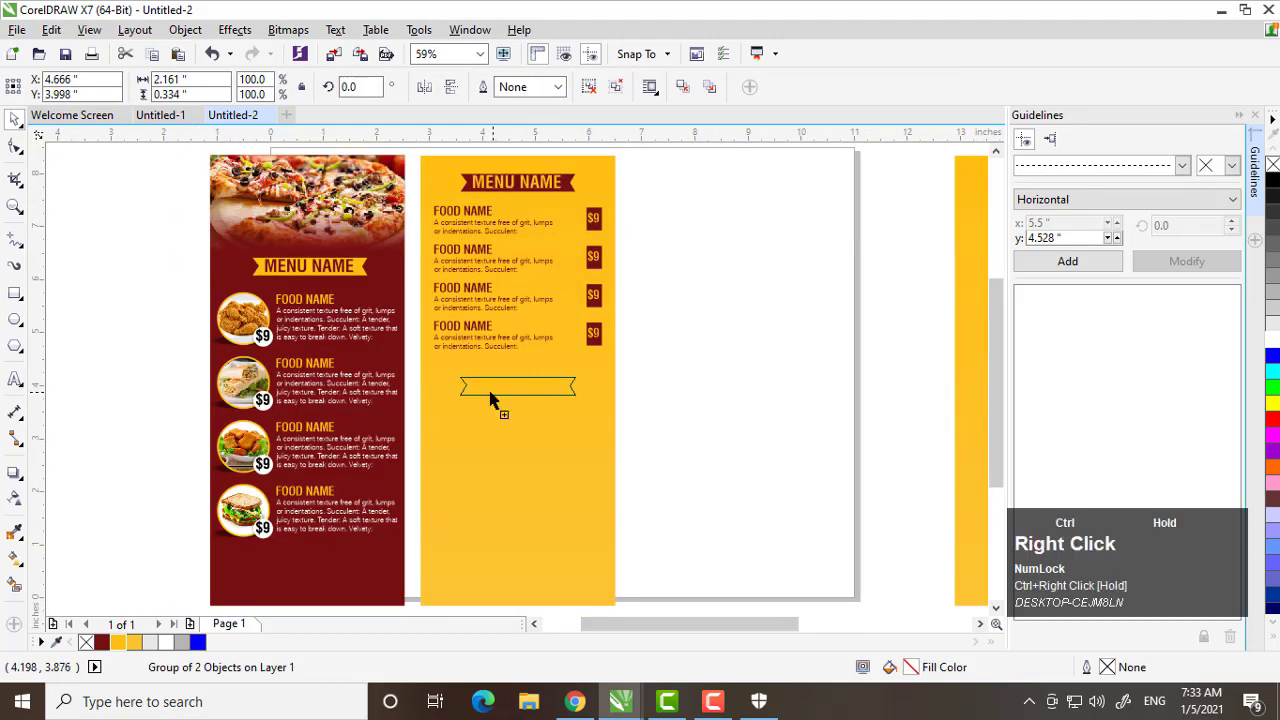
Drop a second MENU NAME banner lower on the yellow panel between the pizzas.
left_click(691, 393)
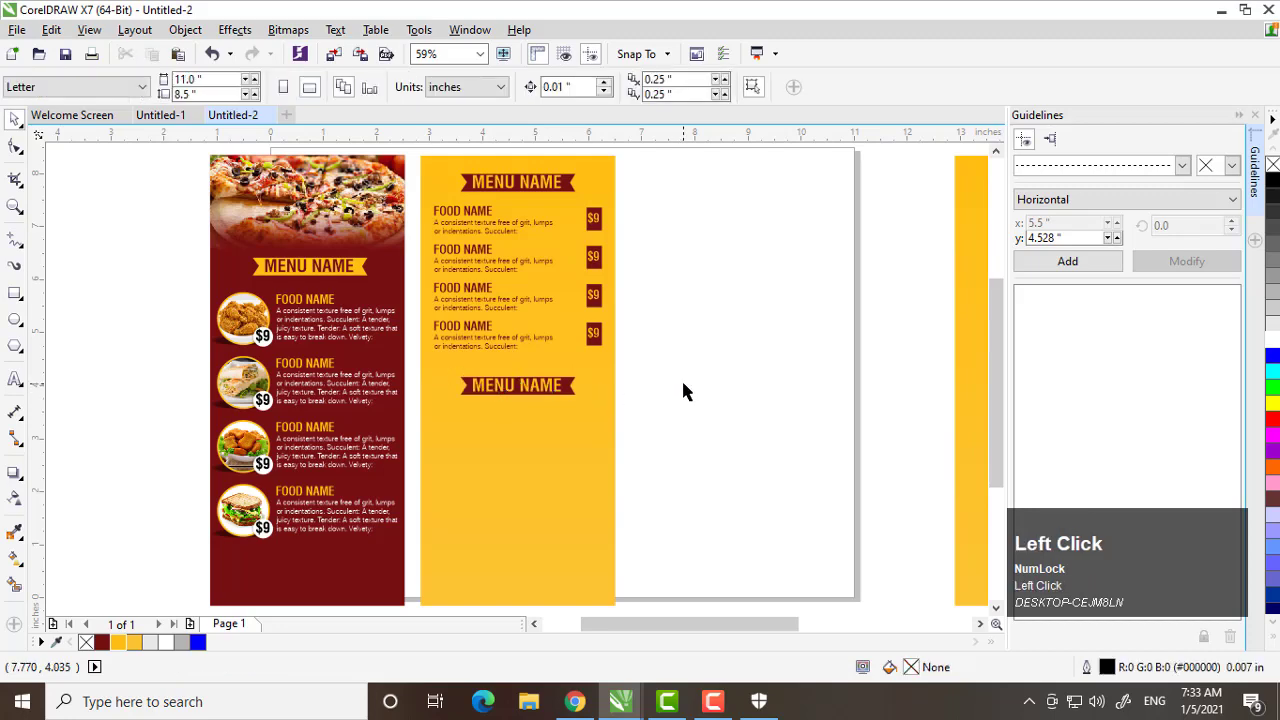
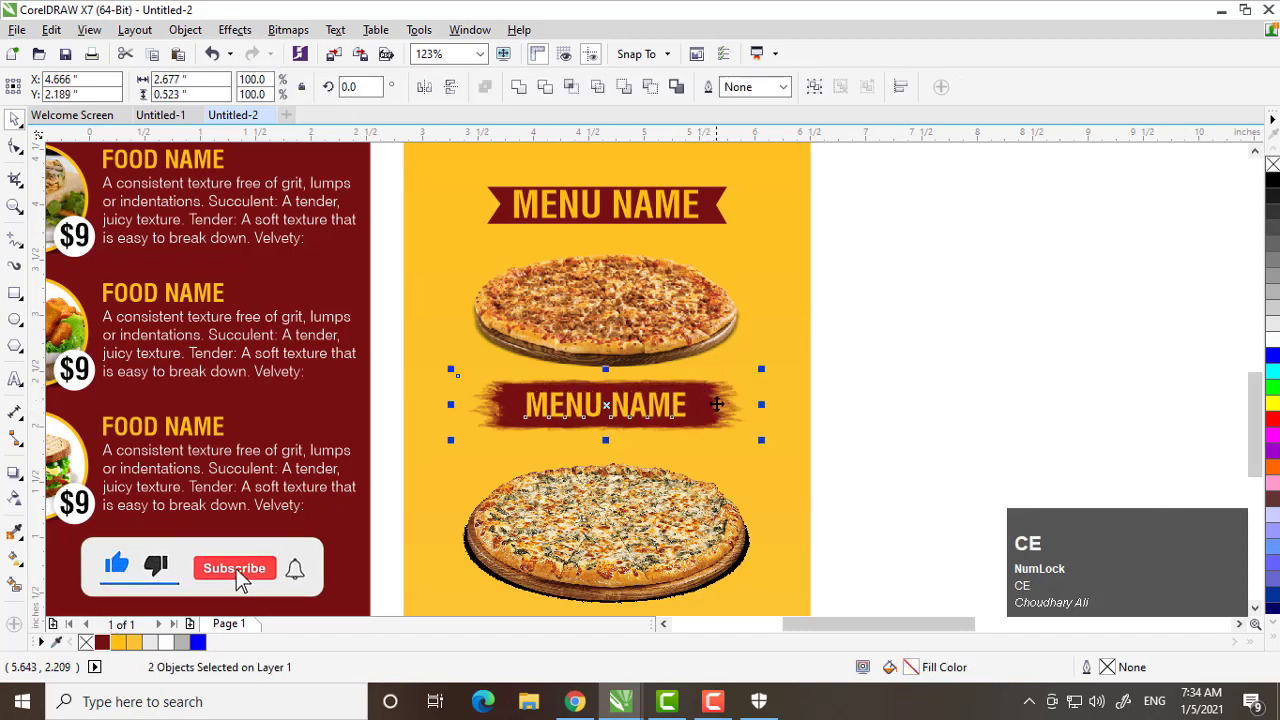
Zoom out and draw a tall yellow rectangle panel on the new landscape page.
left_click(852, 381)
key("F3")
left_click_drag(311, 585, 822, 406)
left_click_drag(822, 406, 722, 445)
left_click(722, 445)
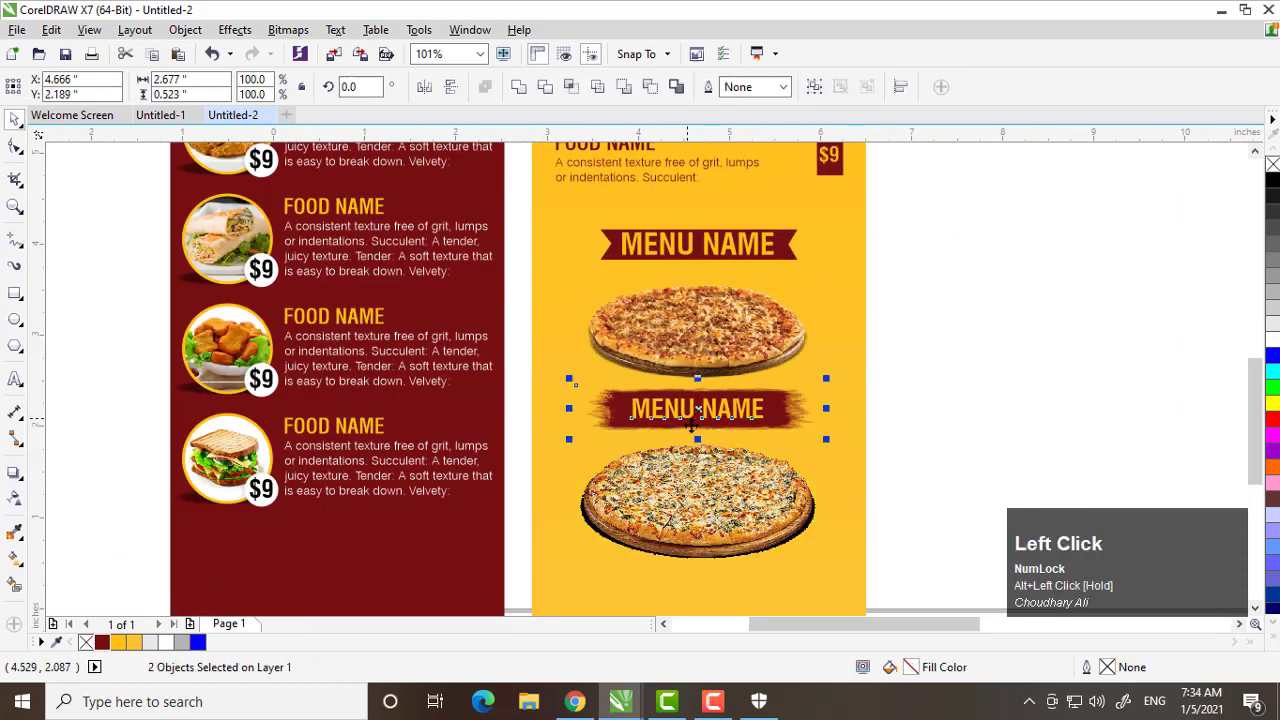
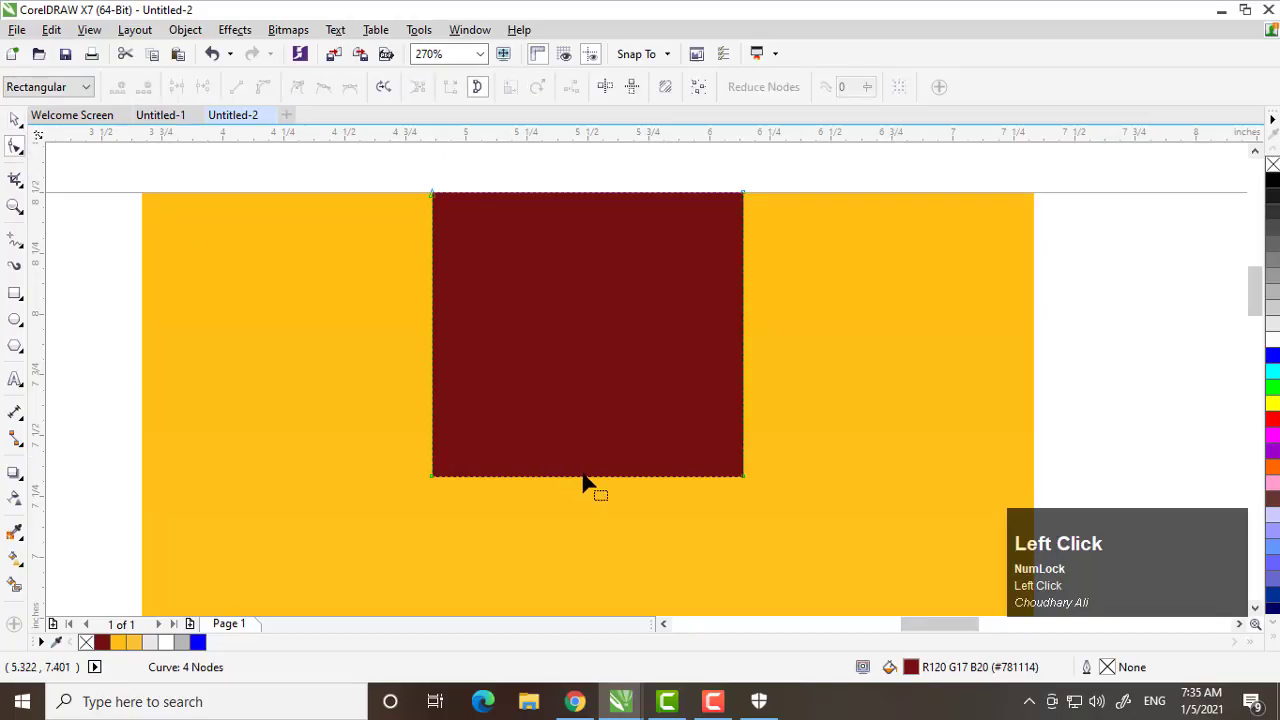
Pull the maroon ribbon's bottom node into a point, then view the whole page with the logo placed.
left_click_drag(598, 508, 600, 558)
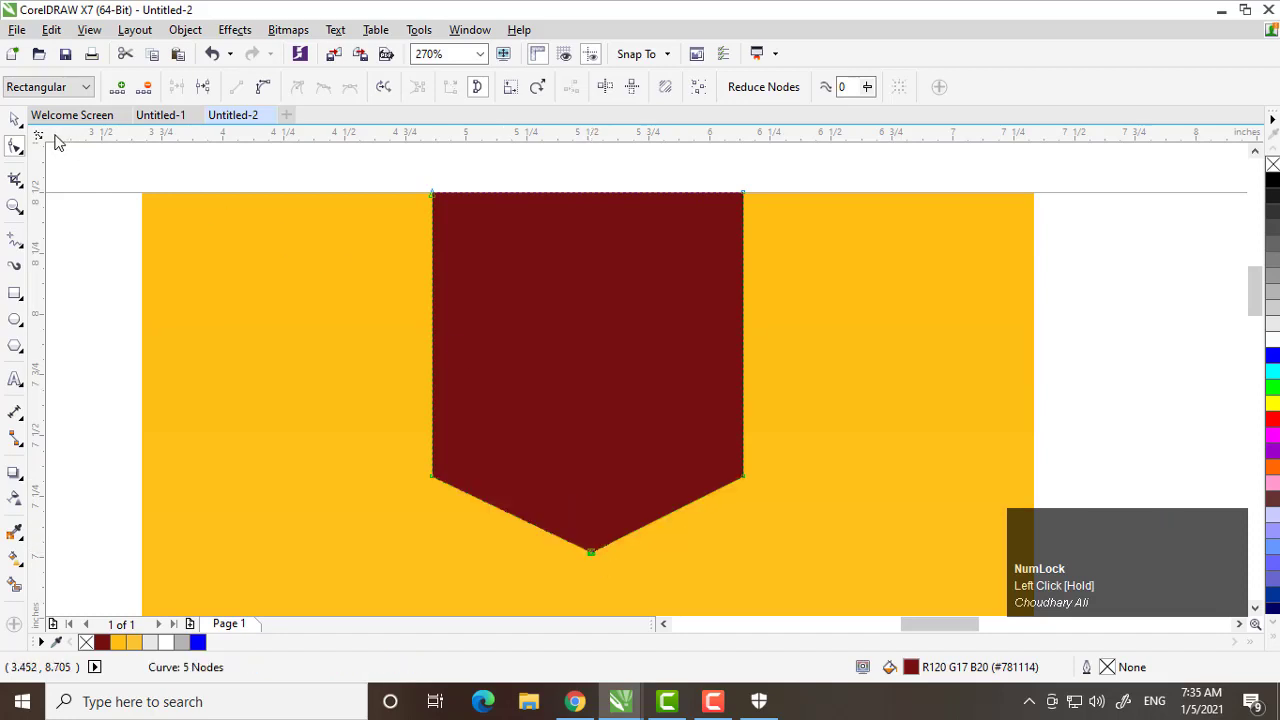
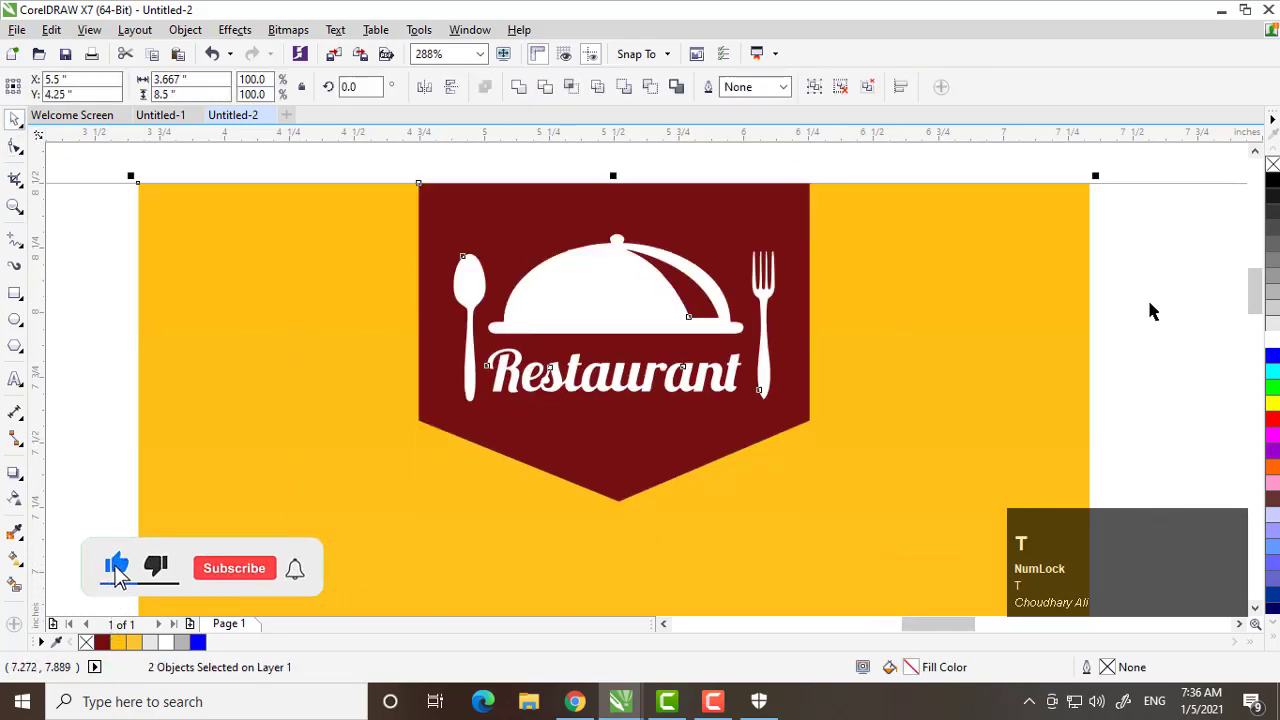
left_click(1157, 309)
key("shift+F2")
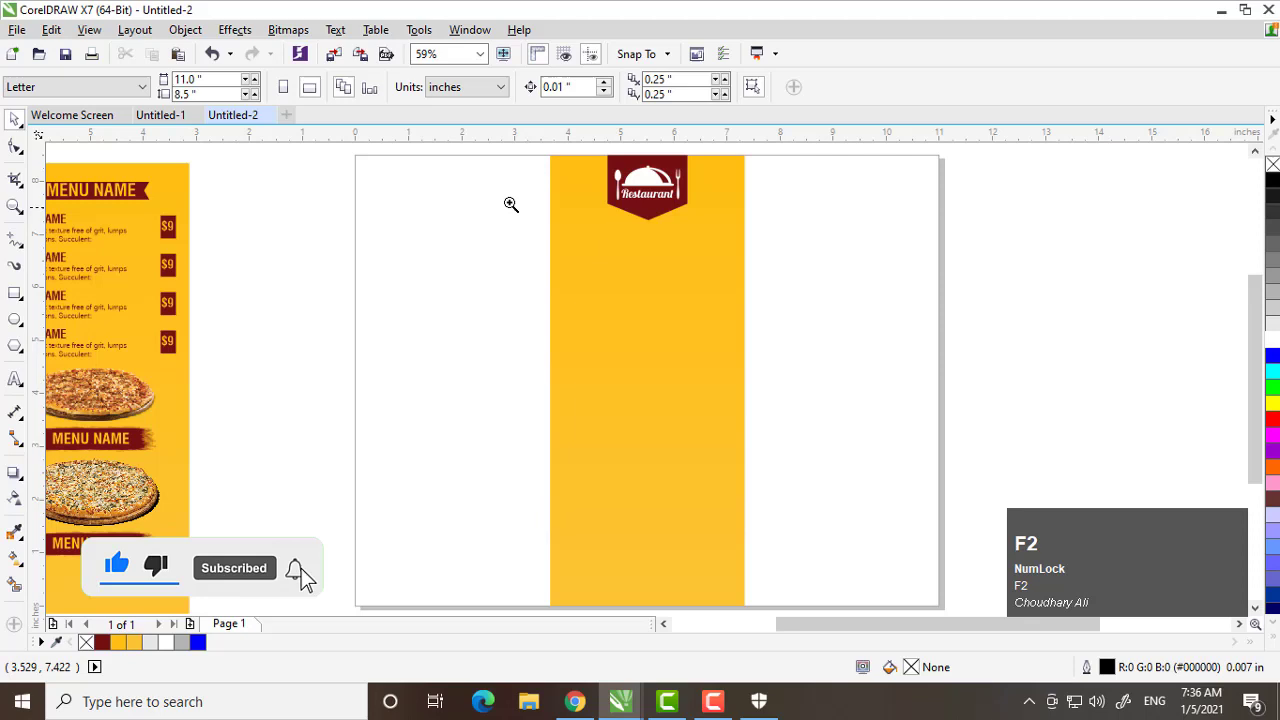
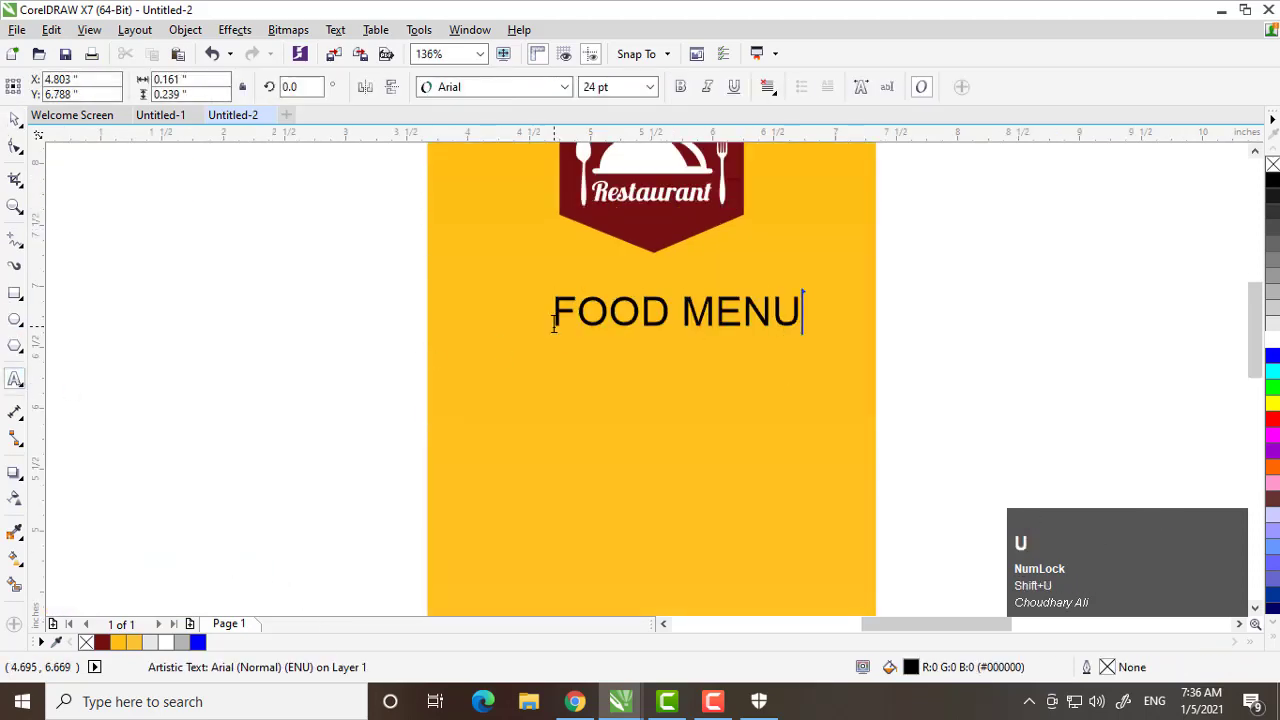
Choose a bold font for the FOOD MENU heading from the font list.
left_click(20, 124)
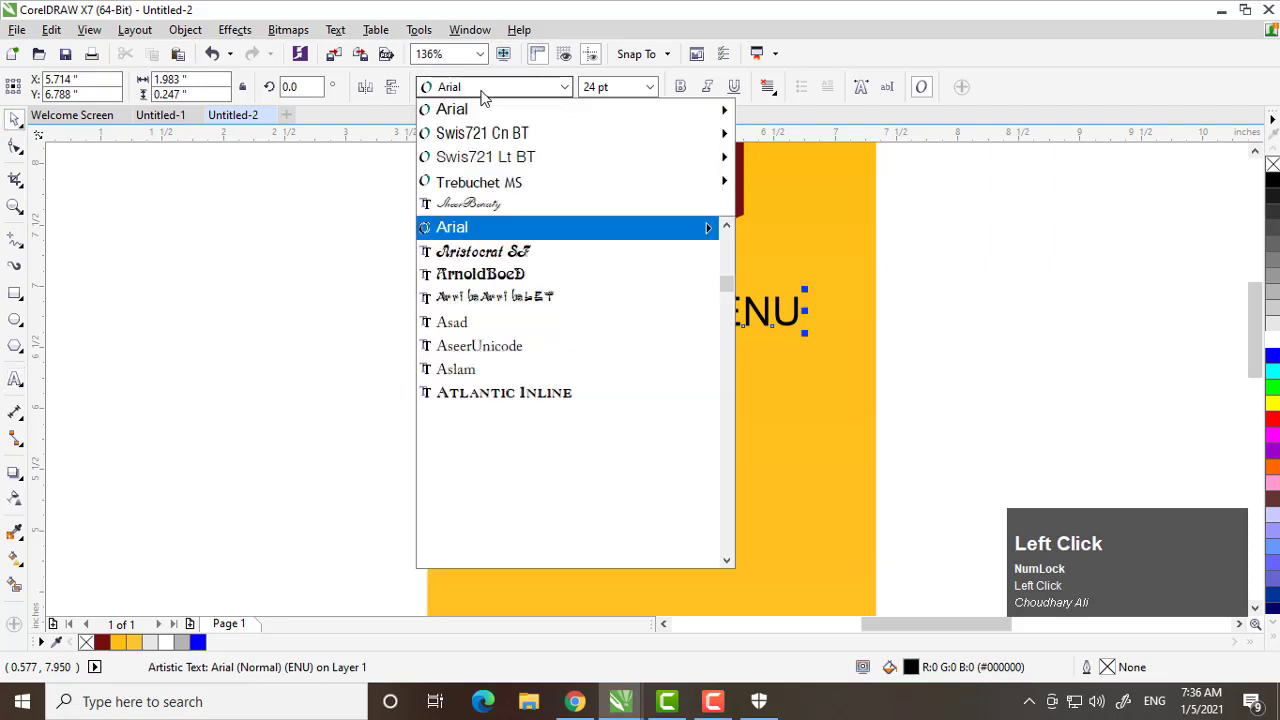
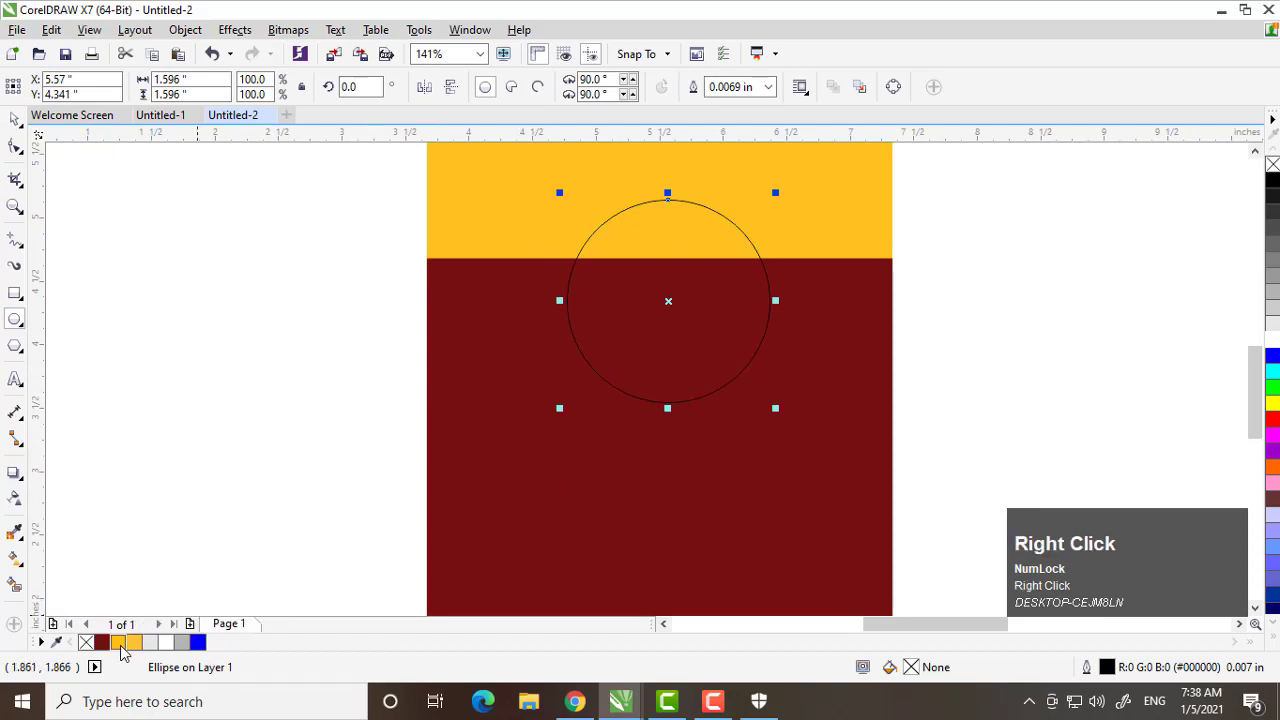
Thicken the circle's outline and convert it into a filled ring object.
left_click(781, 87)
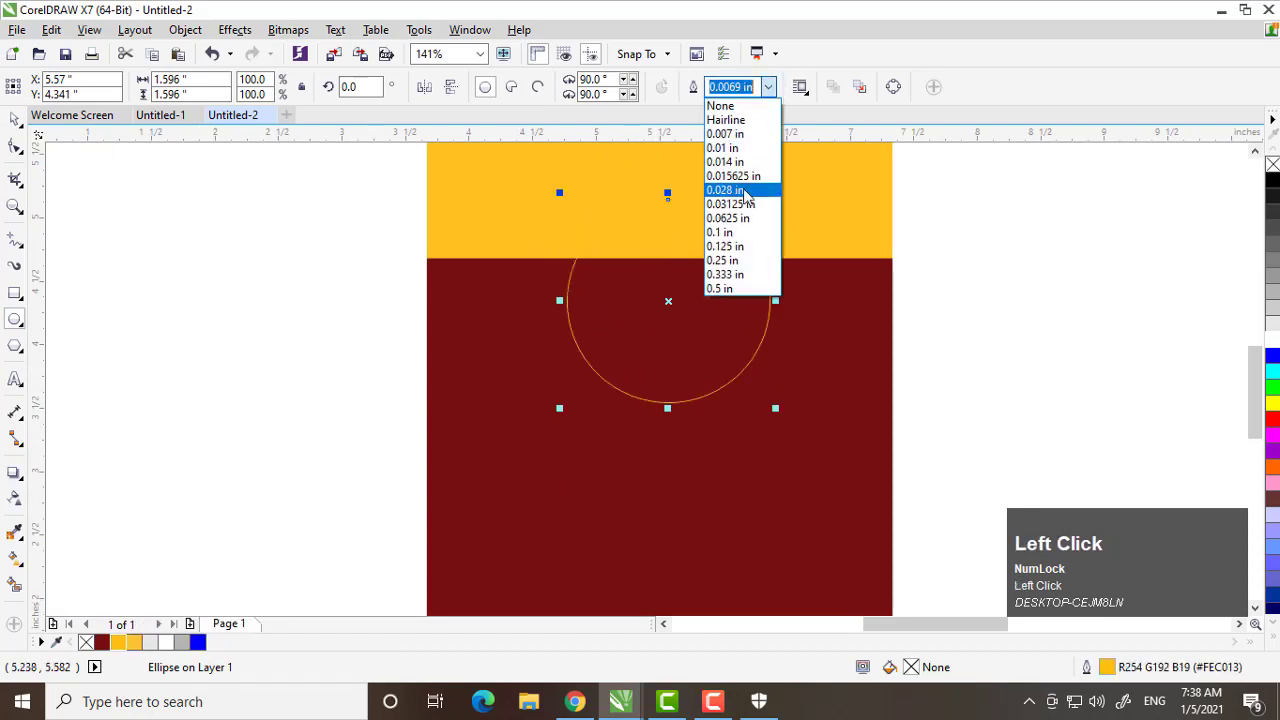
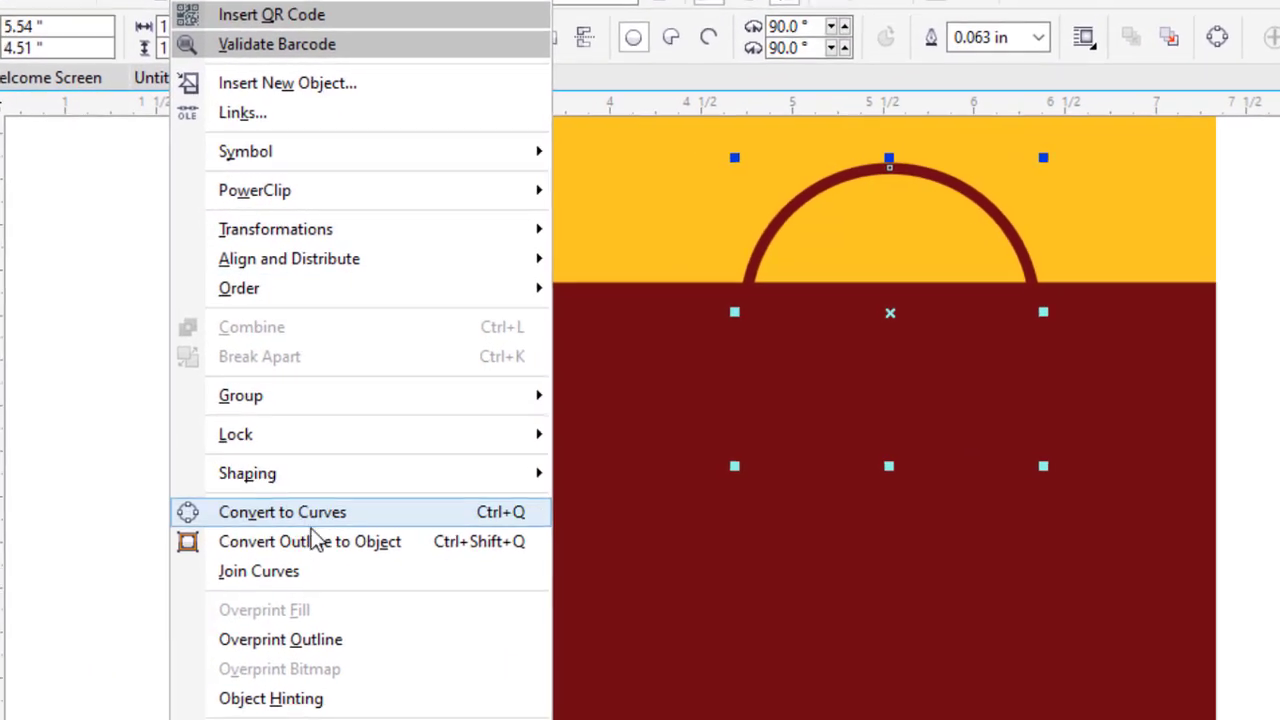
left_click(266, 437)
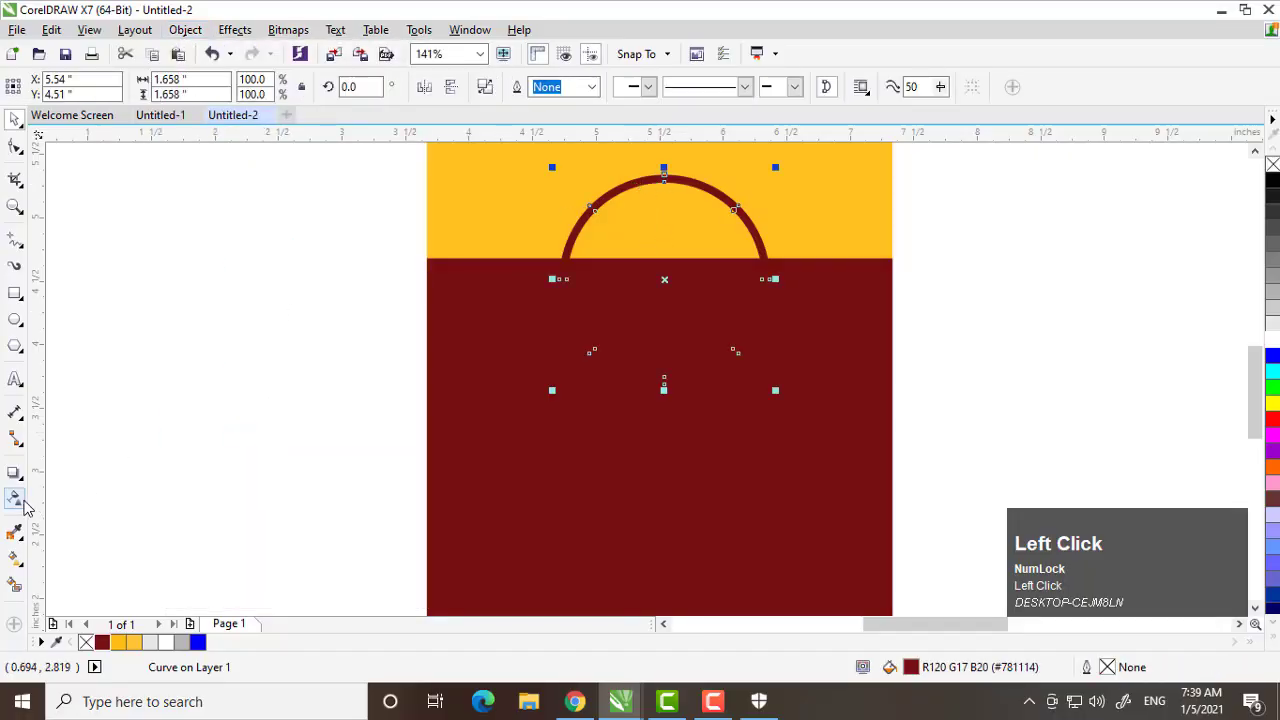
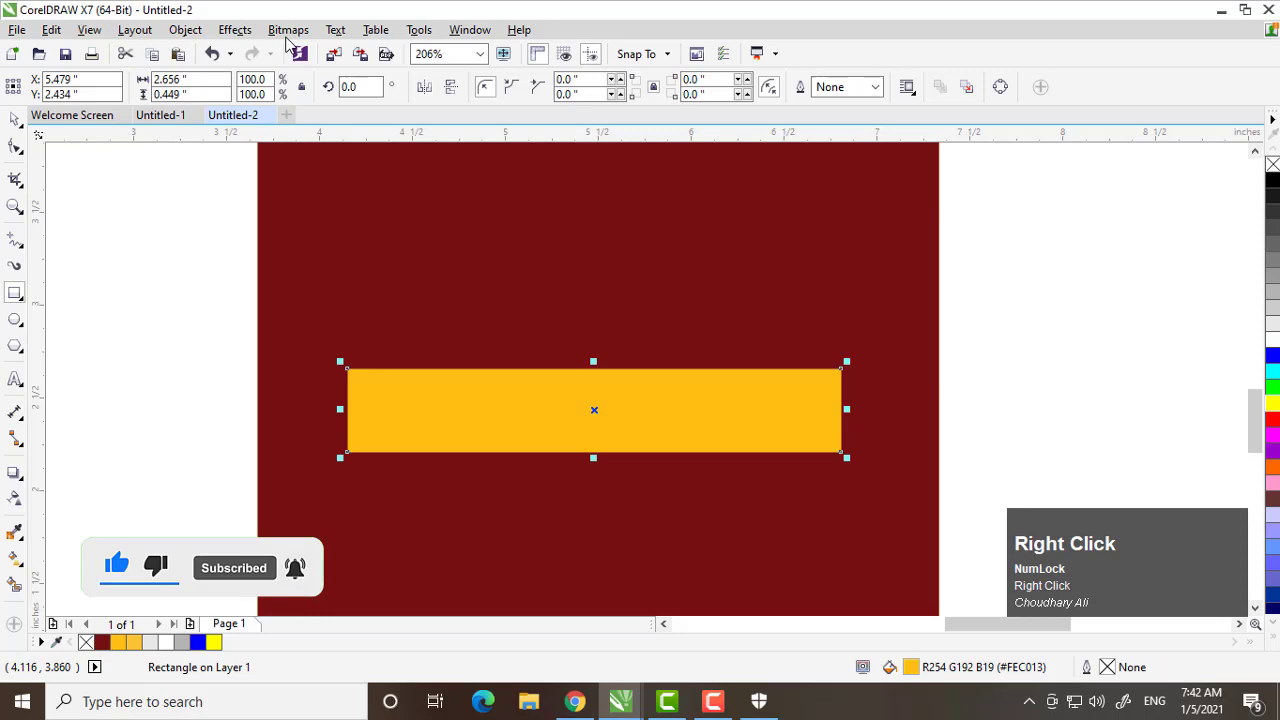
Convert the yellow rectangle to a bitmap and give it a ragged brush-stroke edge.
left_click(291, 36)
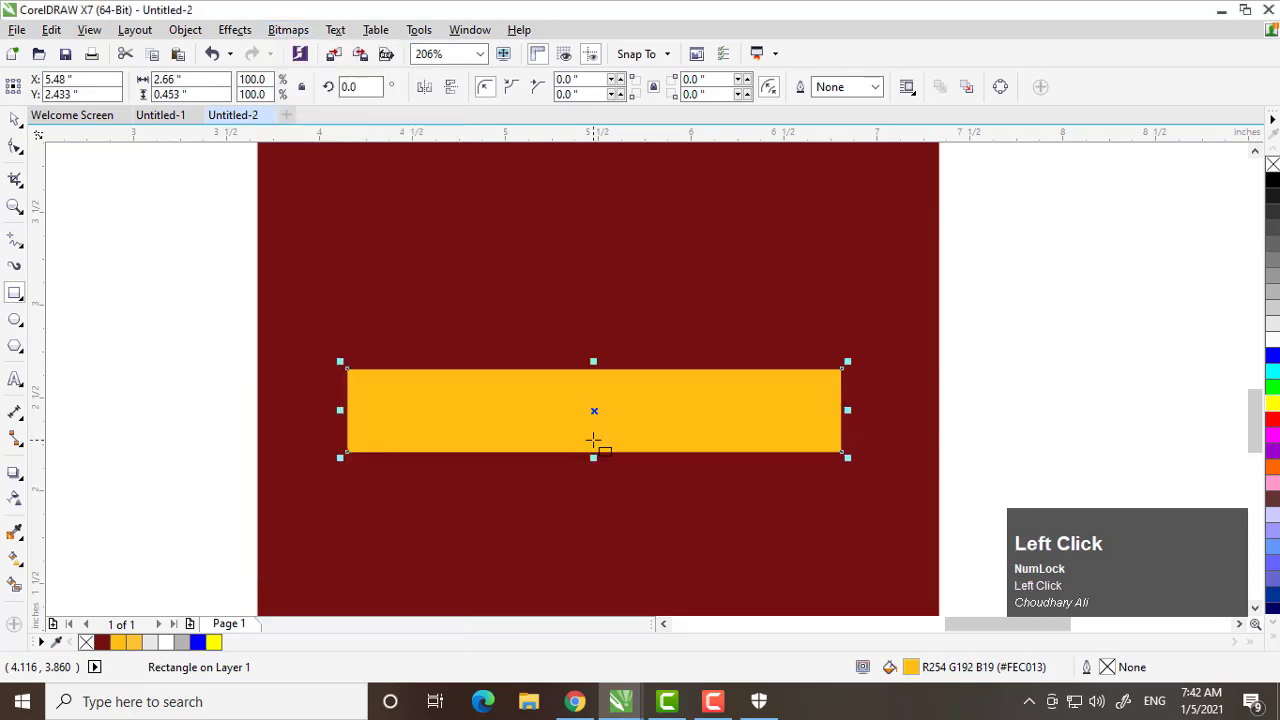
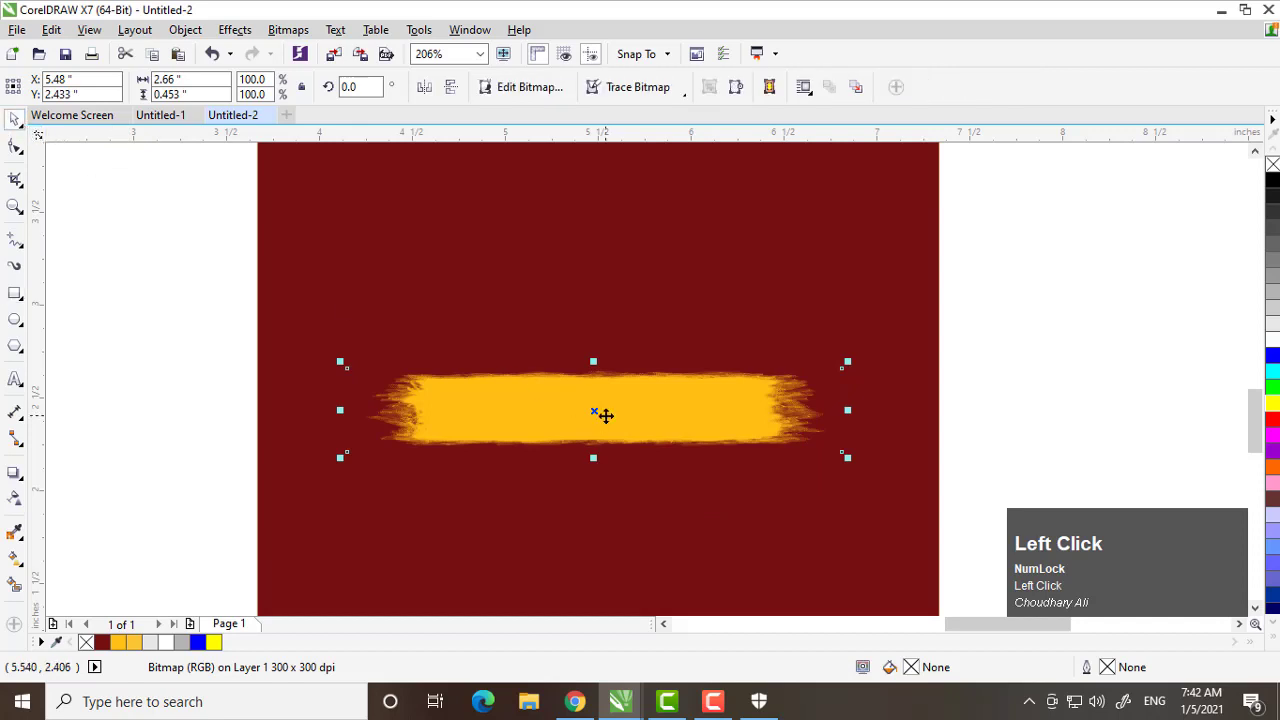
key("shift+F2")
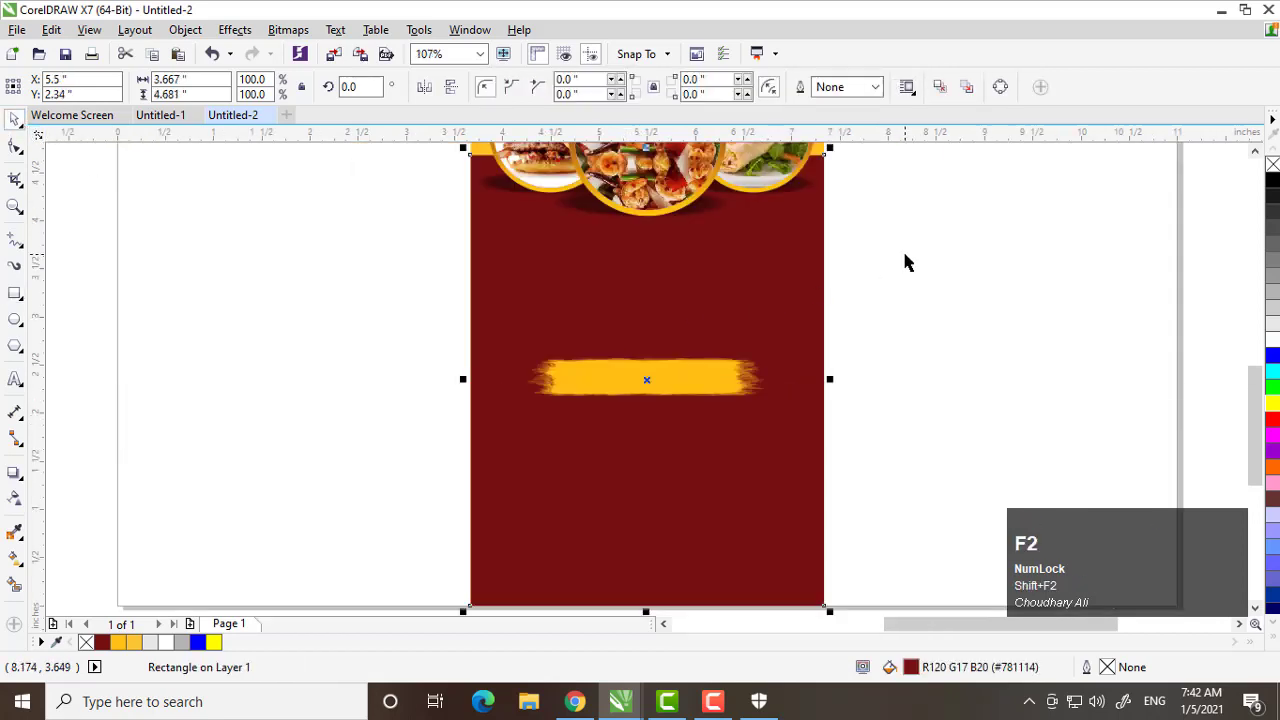
key("shift+u")
Set the banner headline text to BUY 2 GET 1 FREE.
key("shift+space")
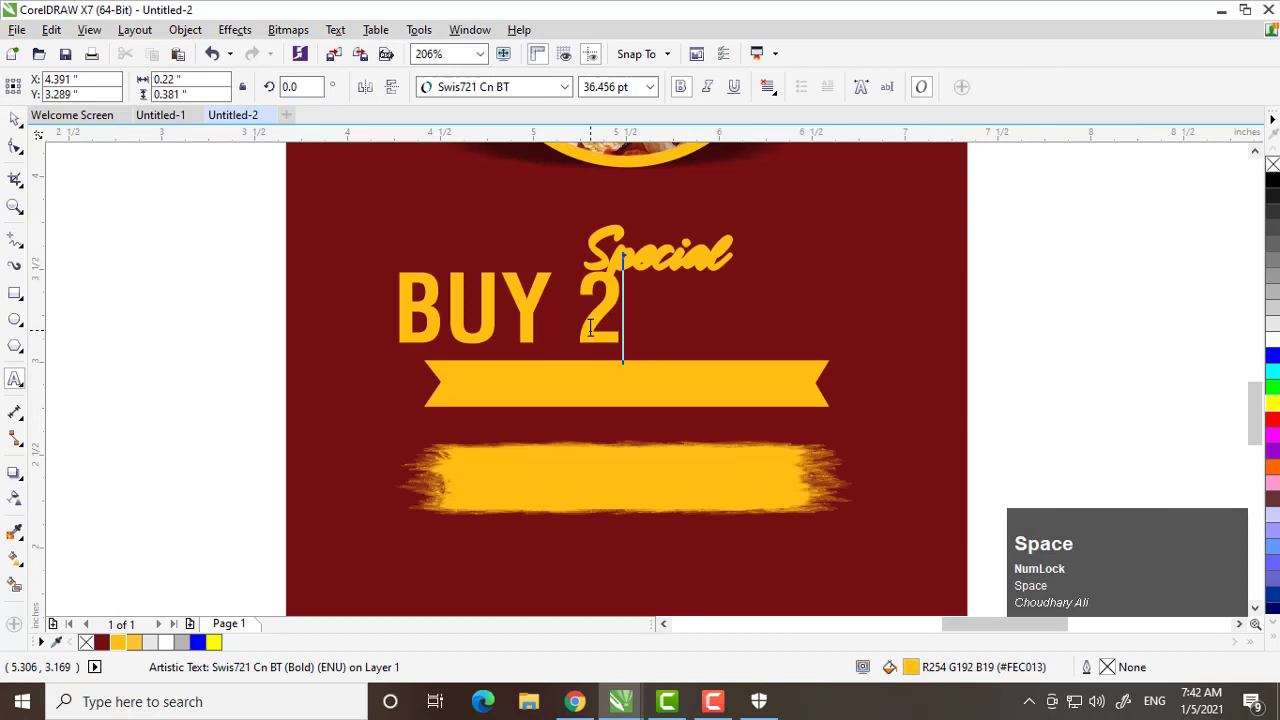
key("space")
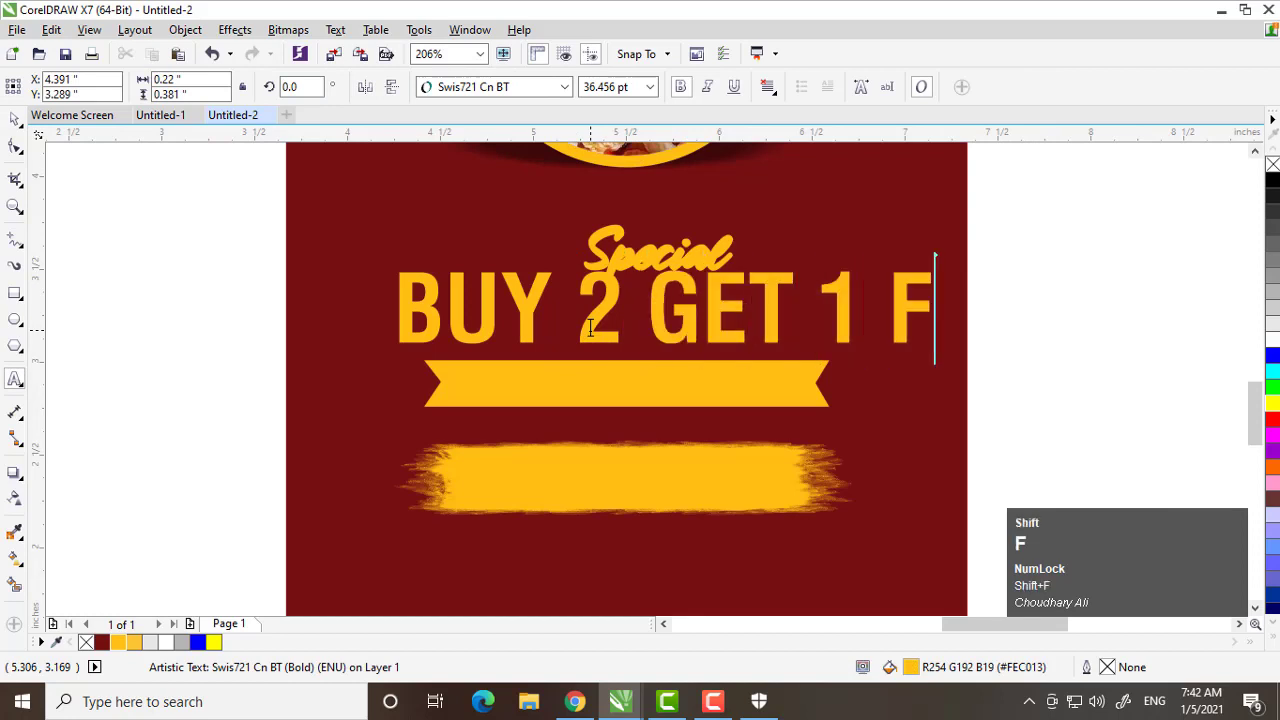
key("ctrl+space")
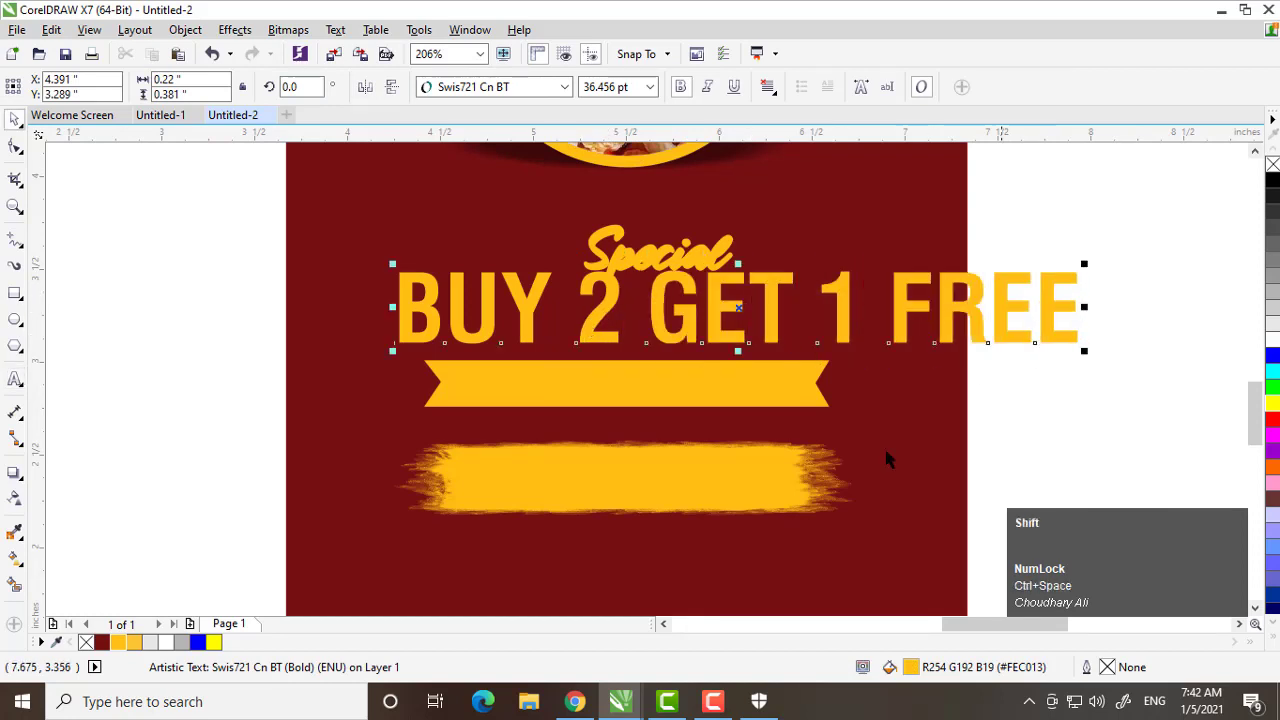
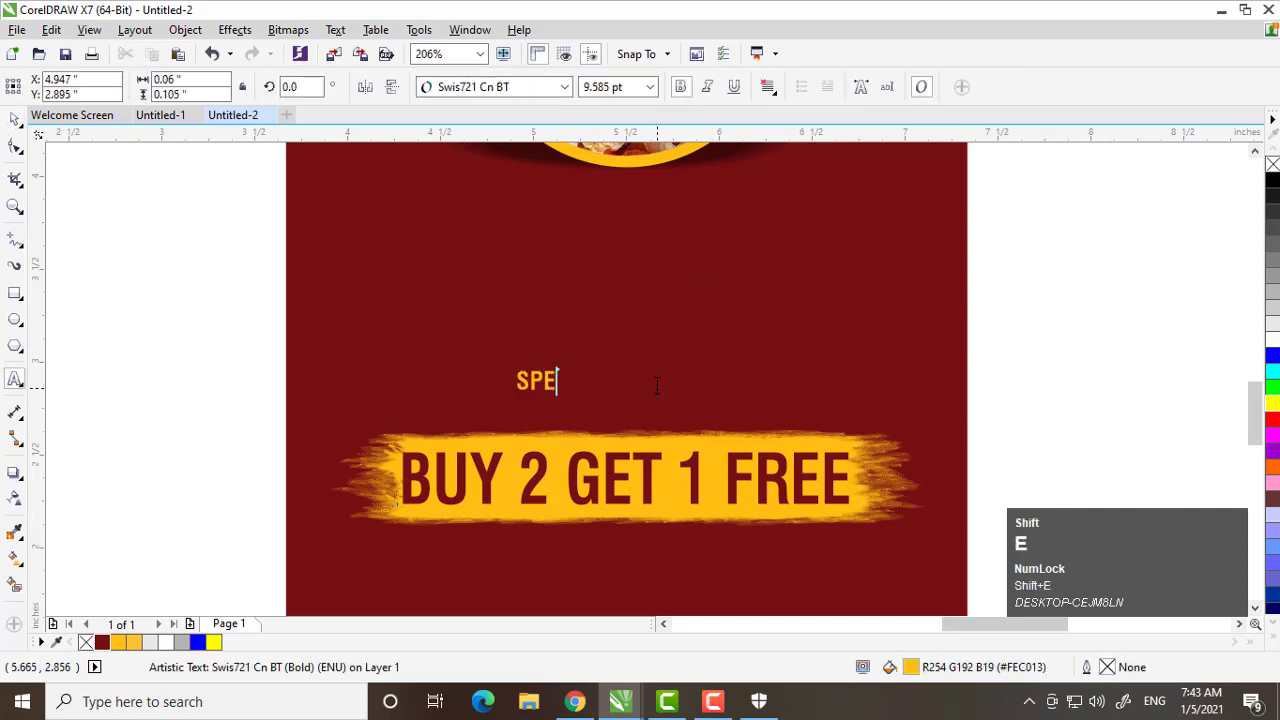
Retype the yellow slogan as SPECIAL OFFER.
key("shift+space")
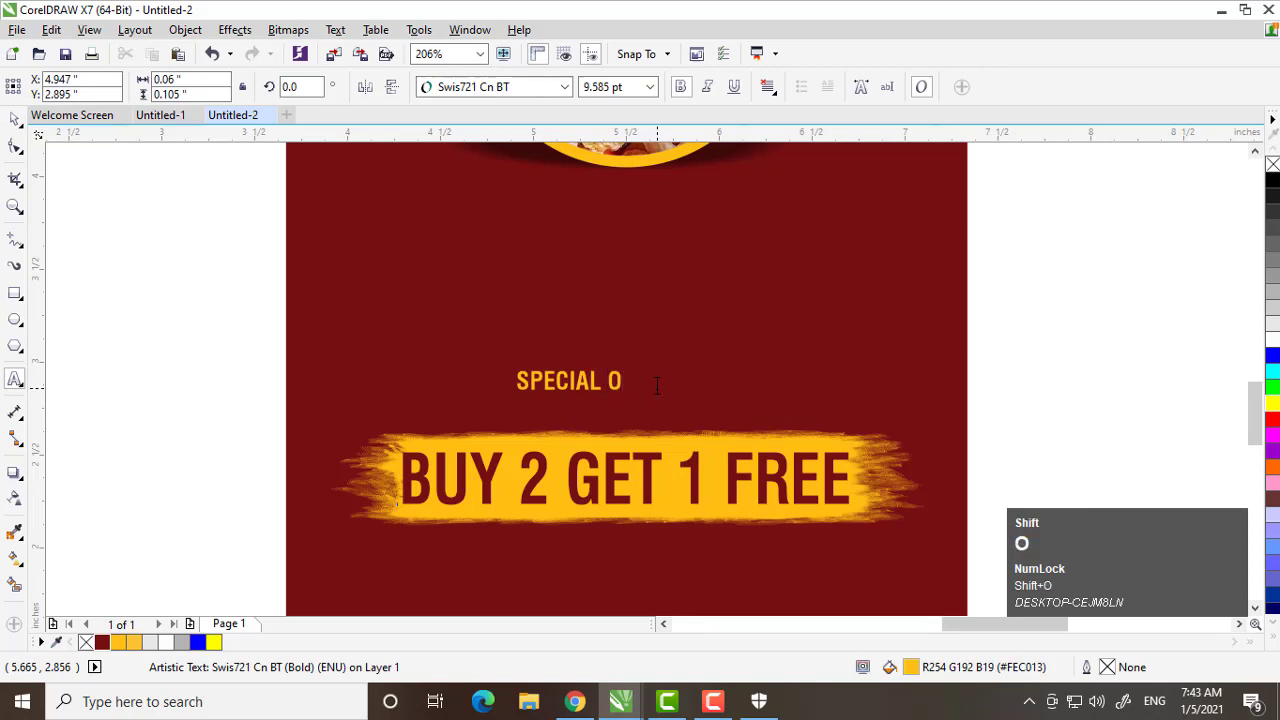
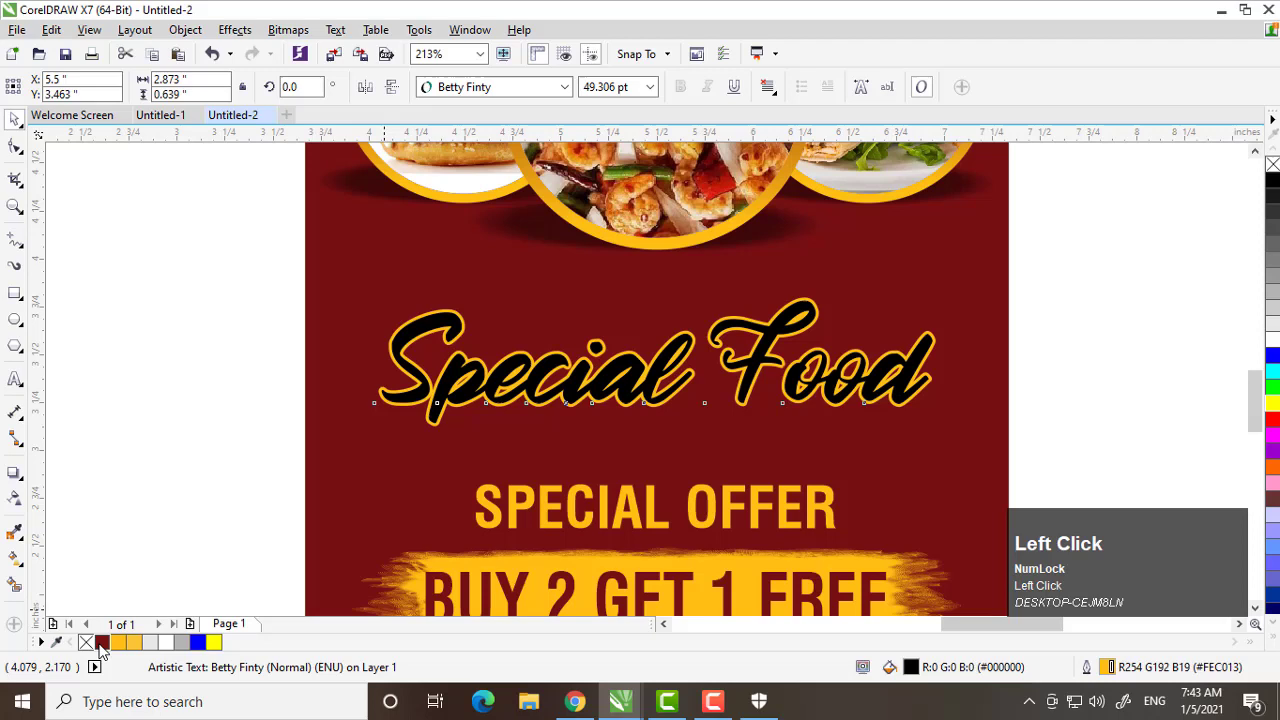
Remove the yellow outline from the Special Food title, leaving it plain white.
right_click(91, 644)
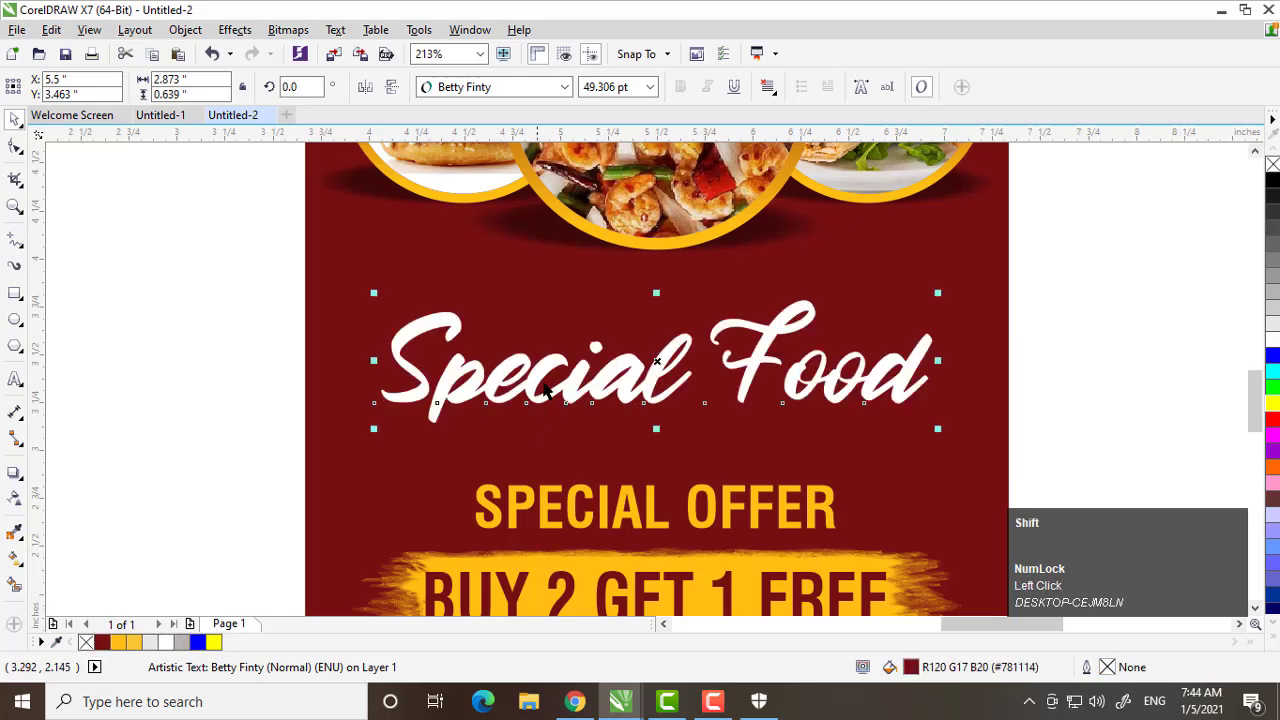
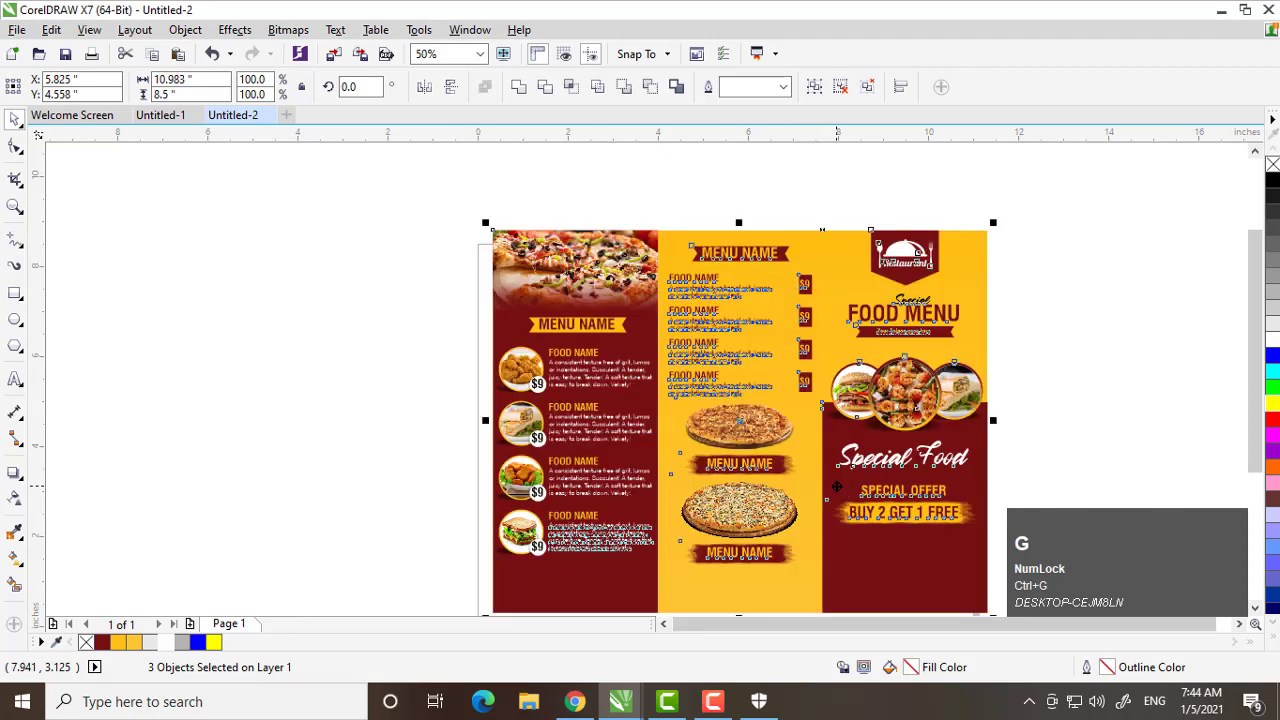
Deselect the arranged panels and fit the whole tri-fold menu into view.
key("p")
key("shift+F2")
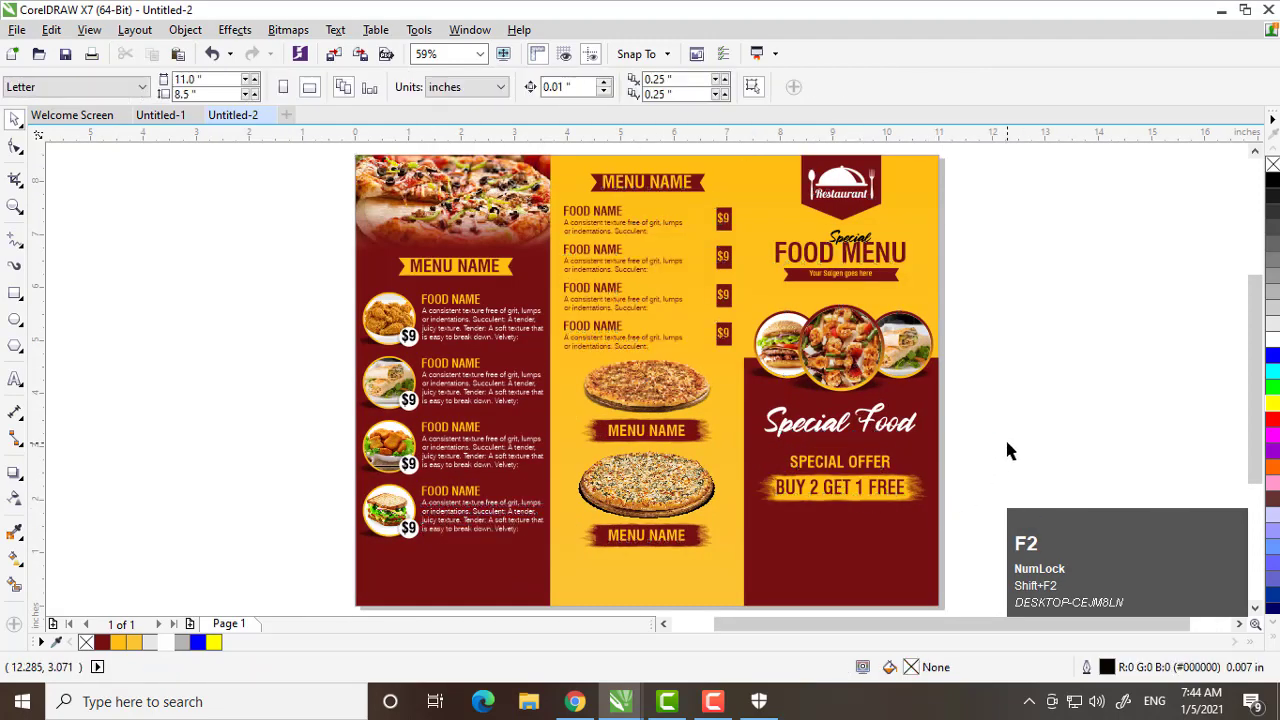
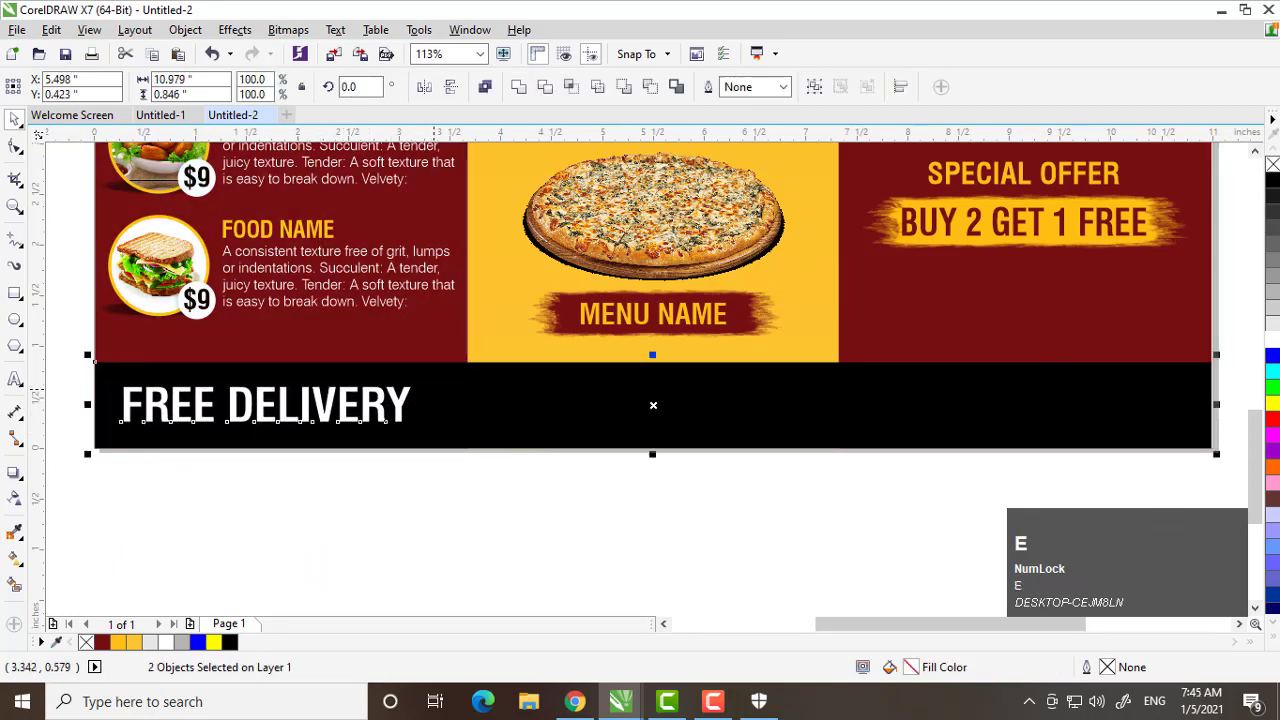
left_click(403, 501)
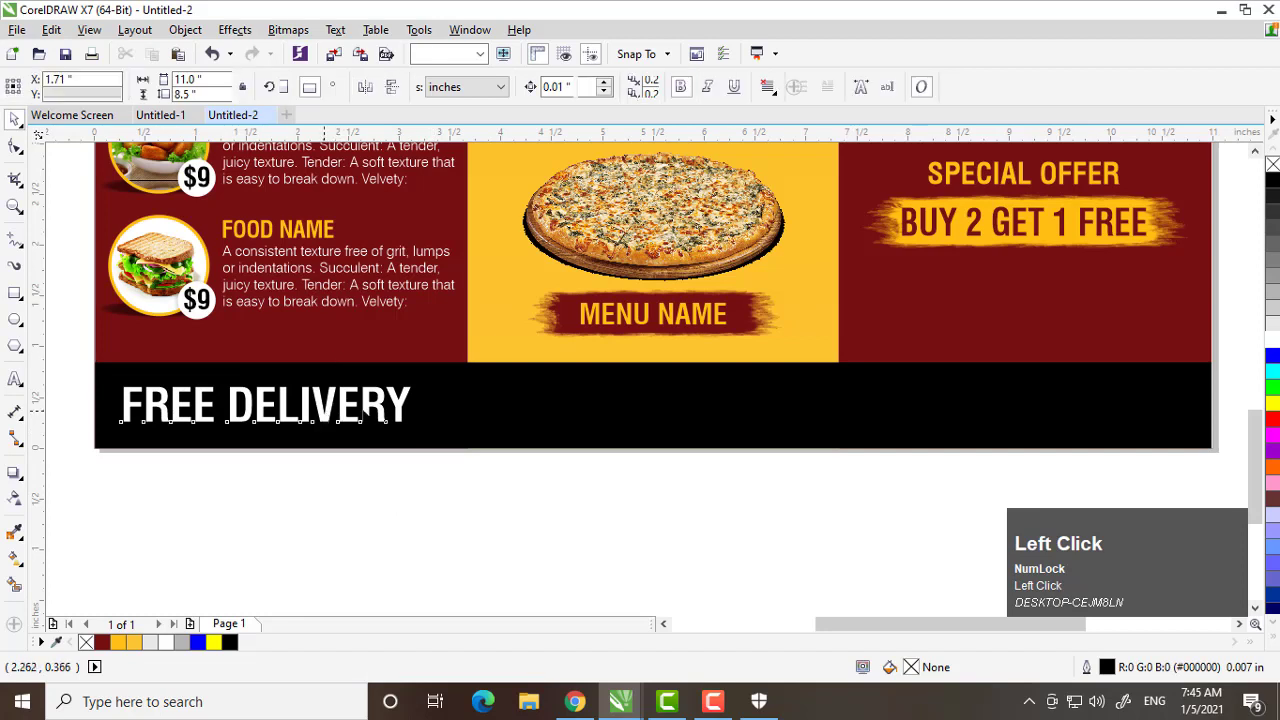
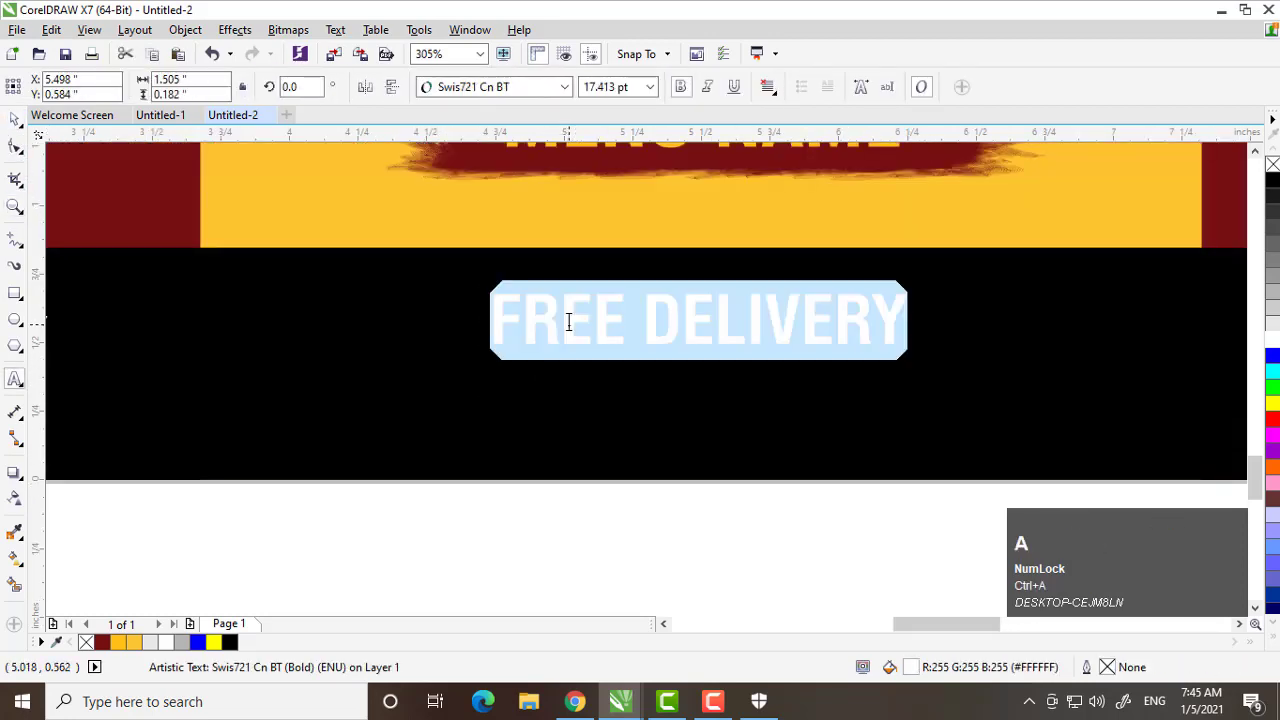
key("space")
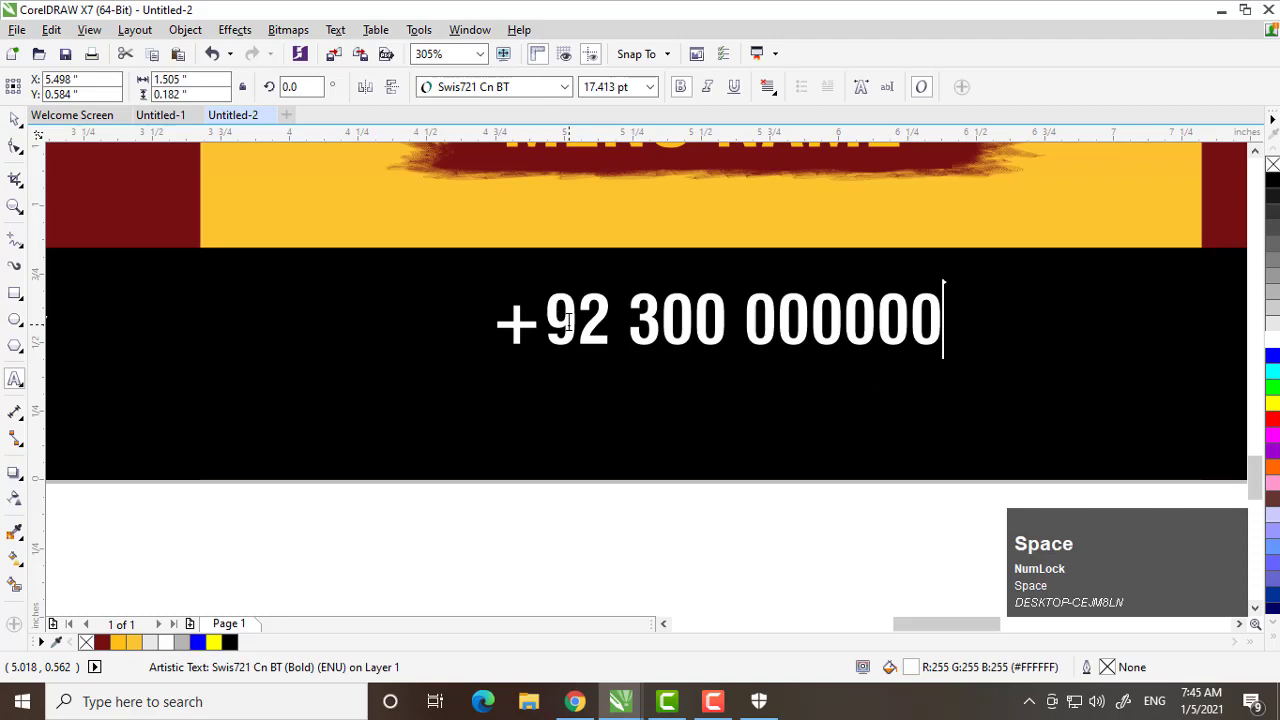
key("space")
key("ctrl+space")
key("F3")
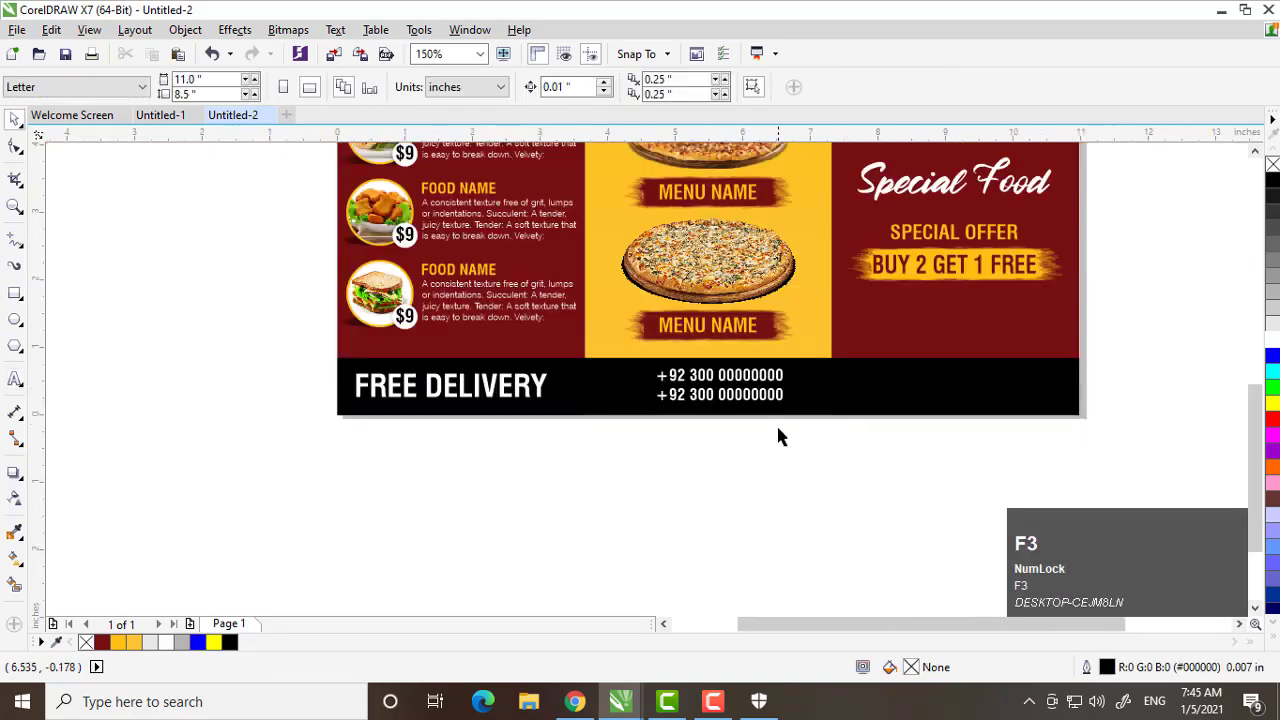
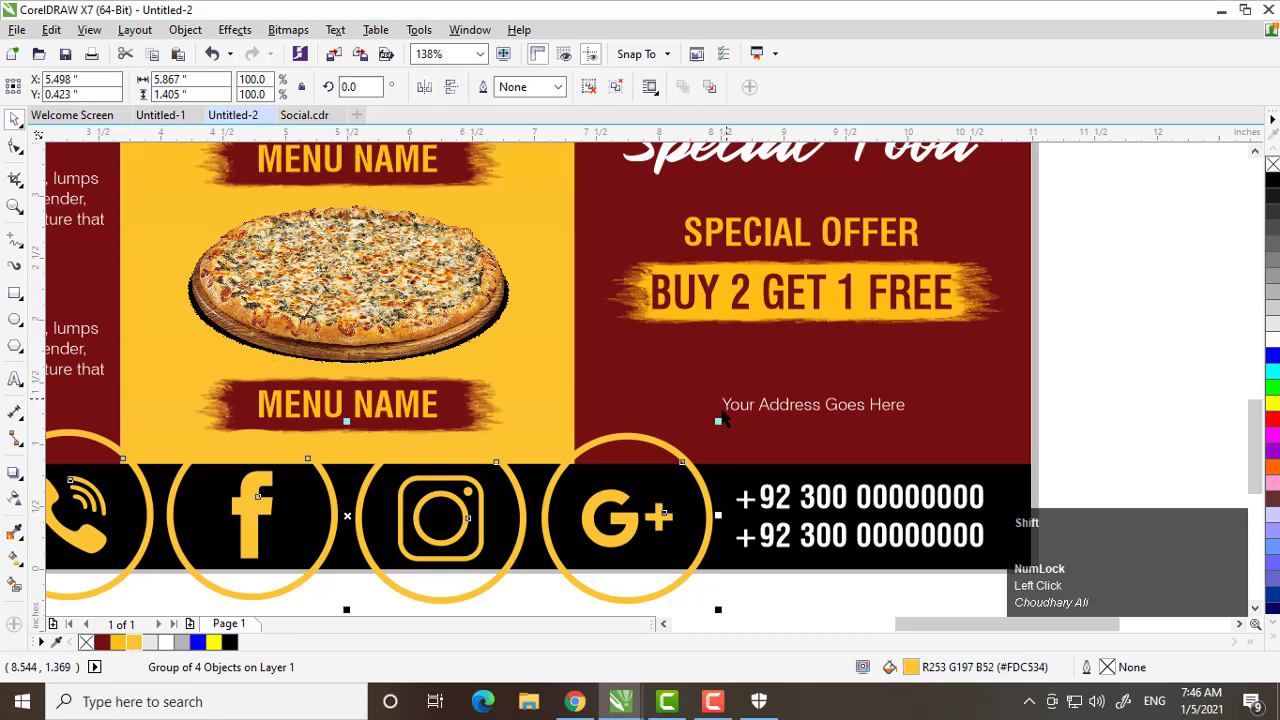
Scale the social icon row into the footer and preview the finished menu full screen.
left_click_drag(88, 517, 318, 494)
type("ce")
key("F3")
left_click(432, 462)
key("shift+F2")
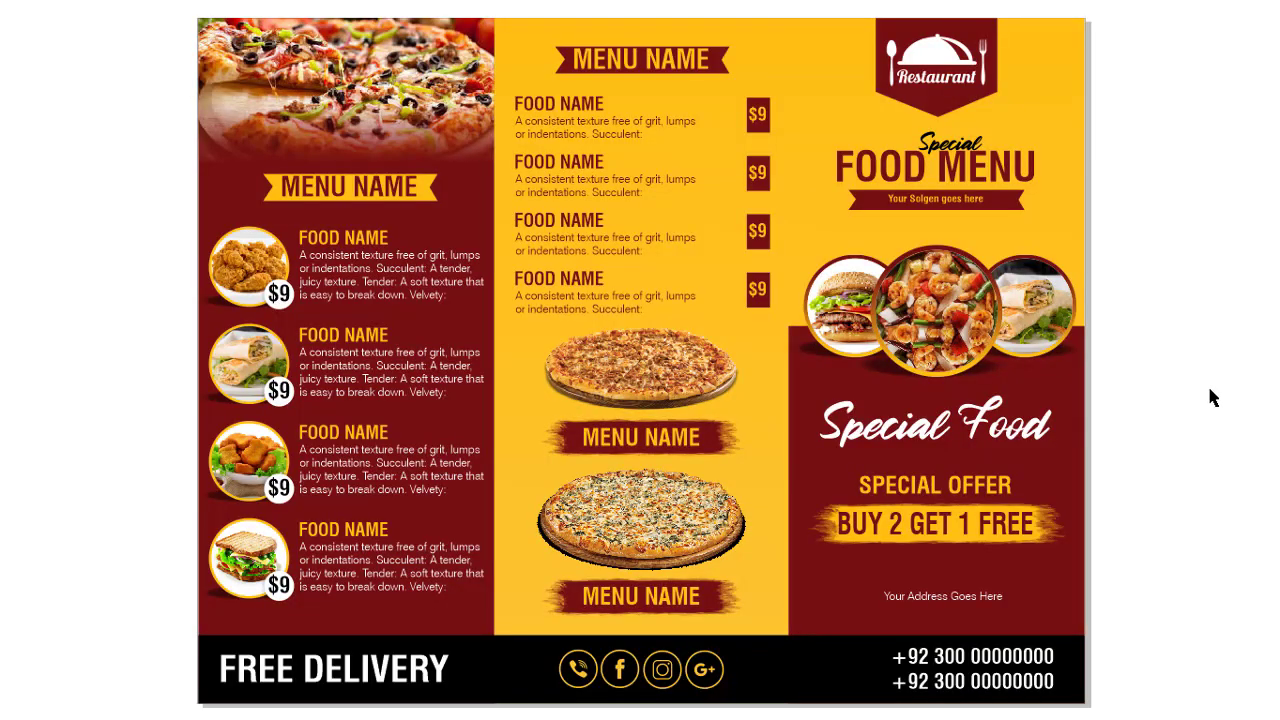